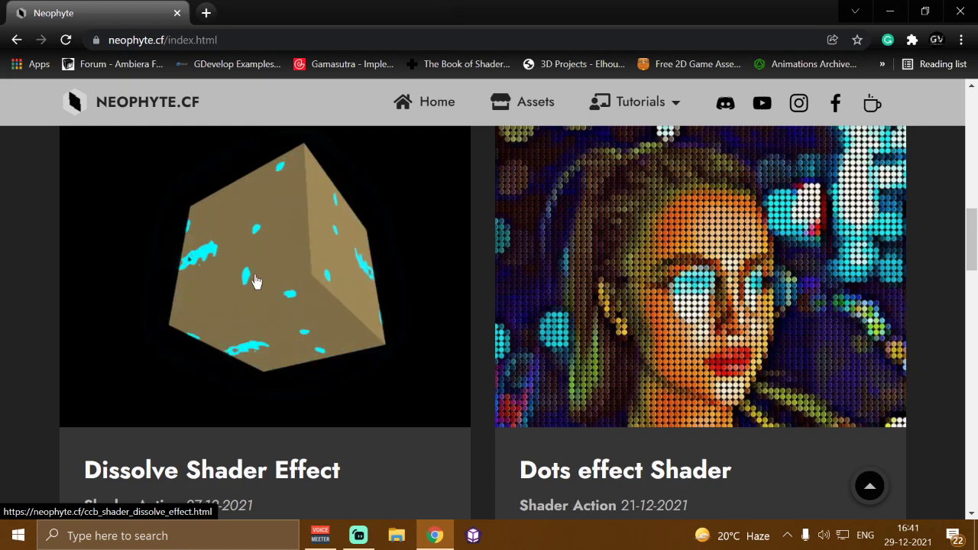
Step: Scroll the Dissolve Shader demo page, then minimise Chrome to show the desktop
{"action": "scroll", "scroll_direction": "down", "scroll_amount": 3}
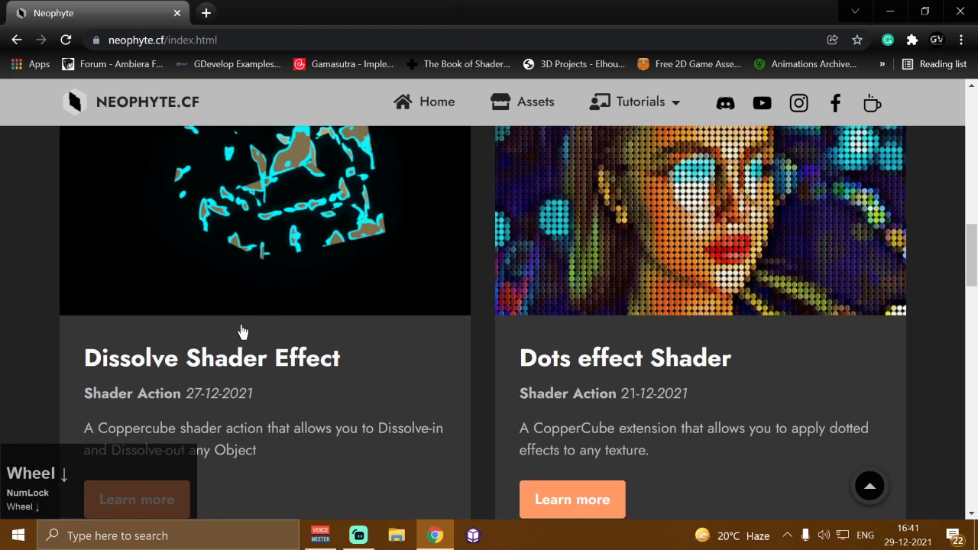
{"action": "left_click", "coordinate": [881, 13]}
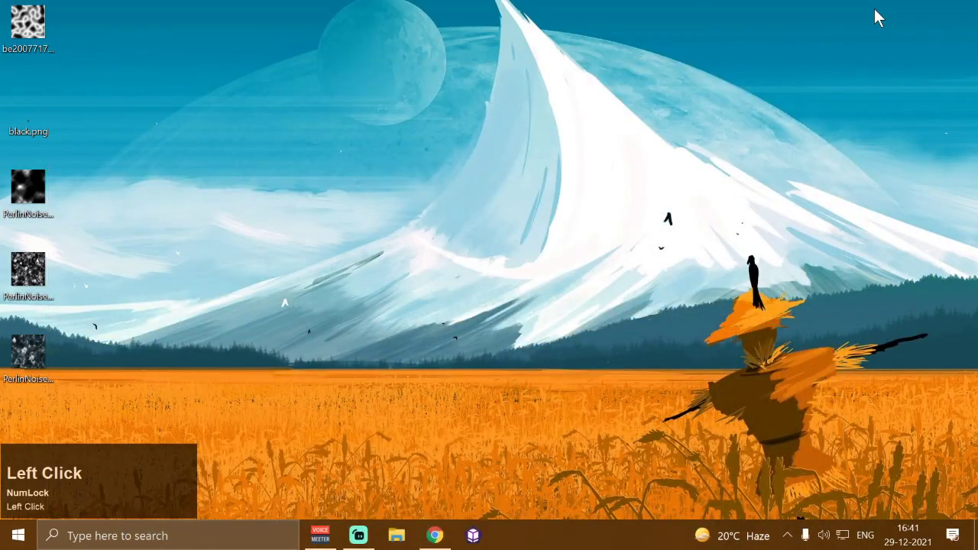
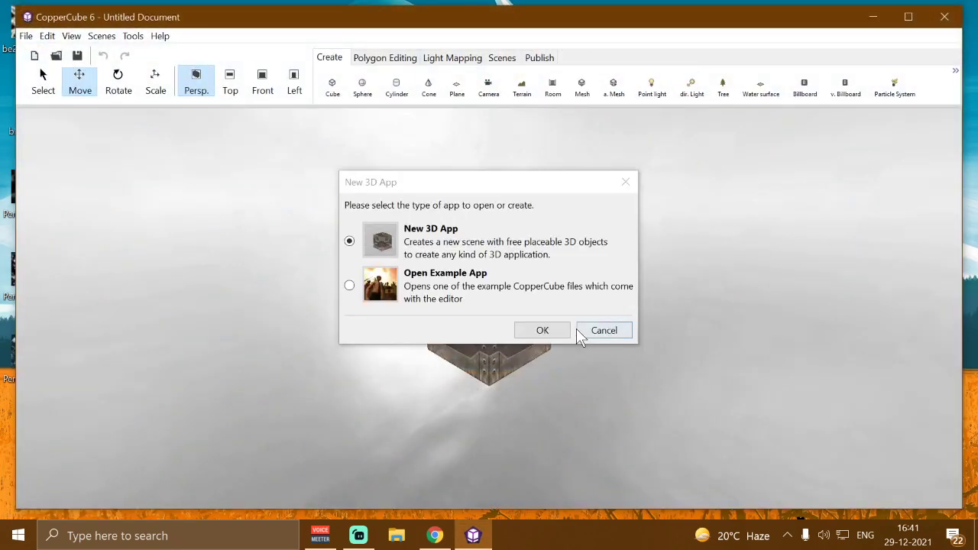
Step: Create a new 3D app, delete the startup skybox and add the blue skybox prefab
{"action": "left_click", "coordinate": [563, 331]}
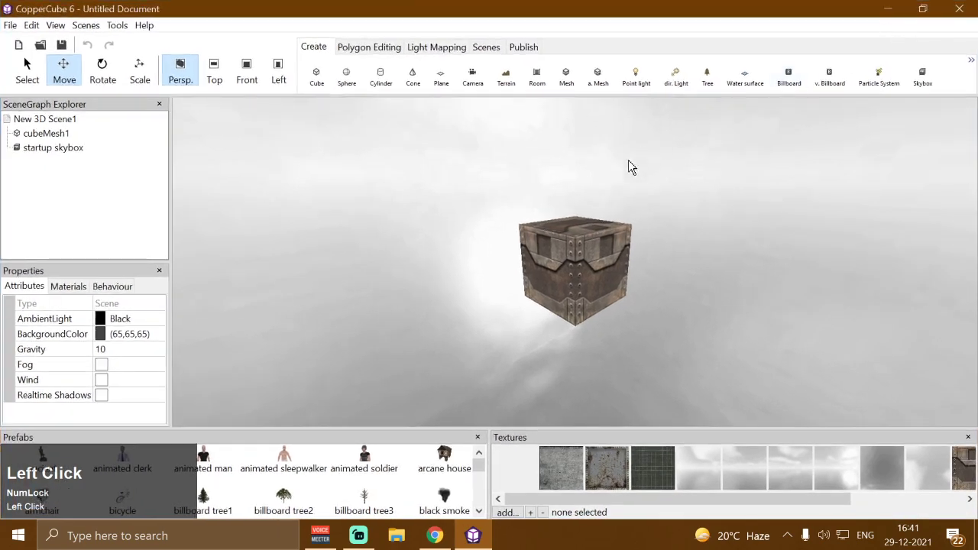
{"action": "left_click", "coordinate": [56, 151]}
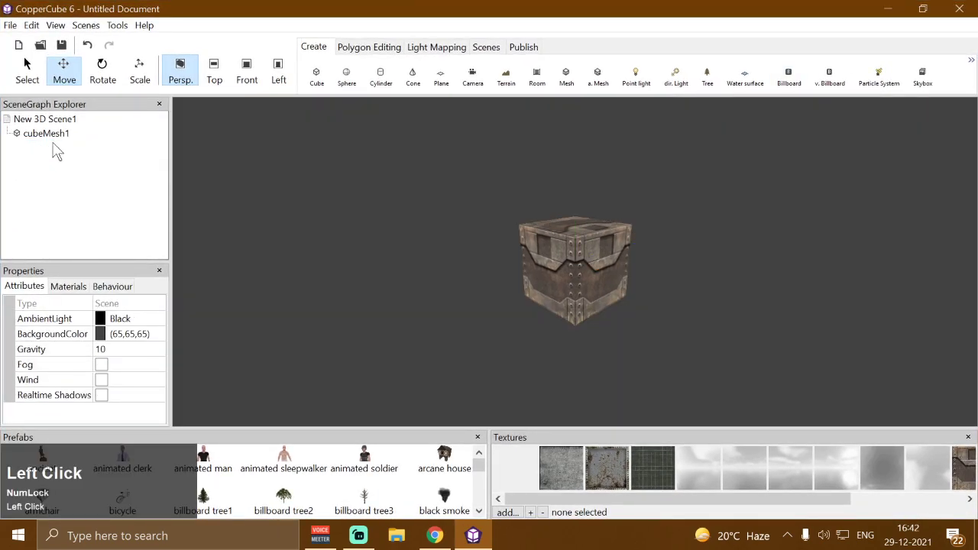
{"action": "scroll", "scroll_direction": "down", "scroll_amount": 3}
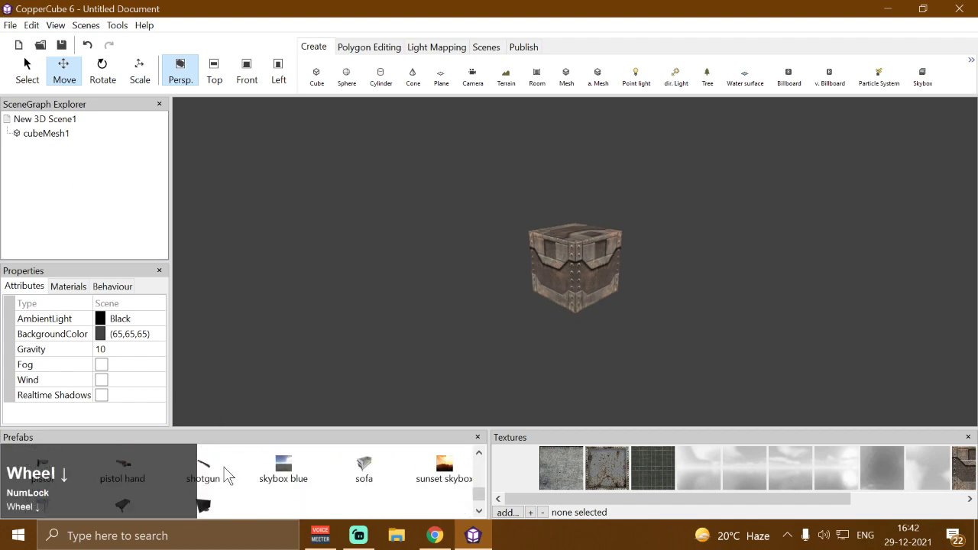
{"action": "left_click", "coordinate": [292, 465]}
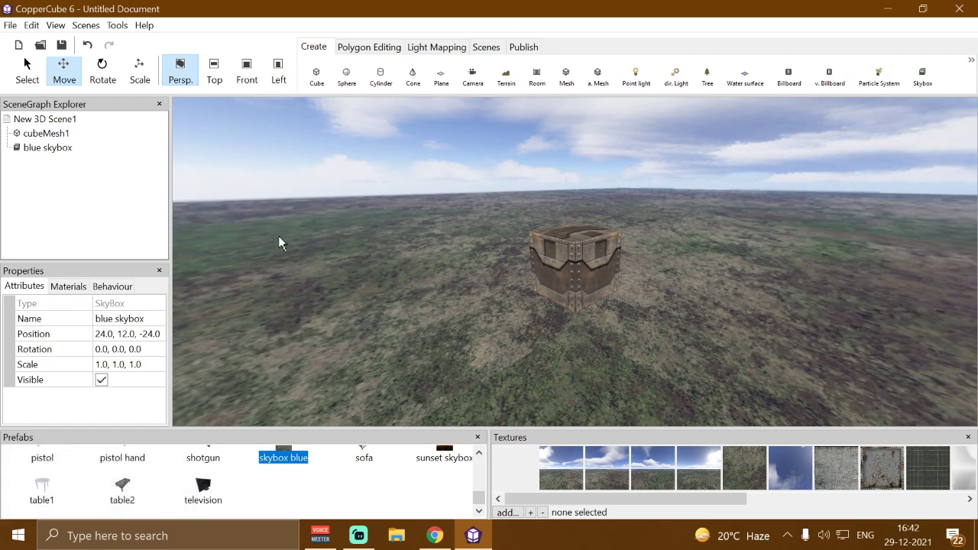
Step: Show the irrEdit/Irrlicht properties panel from the View menu
{"action": "left_click", "coordinate": [60, 29]}
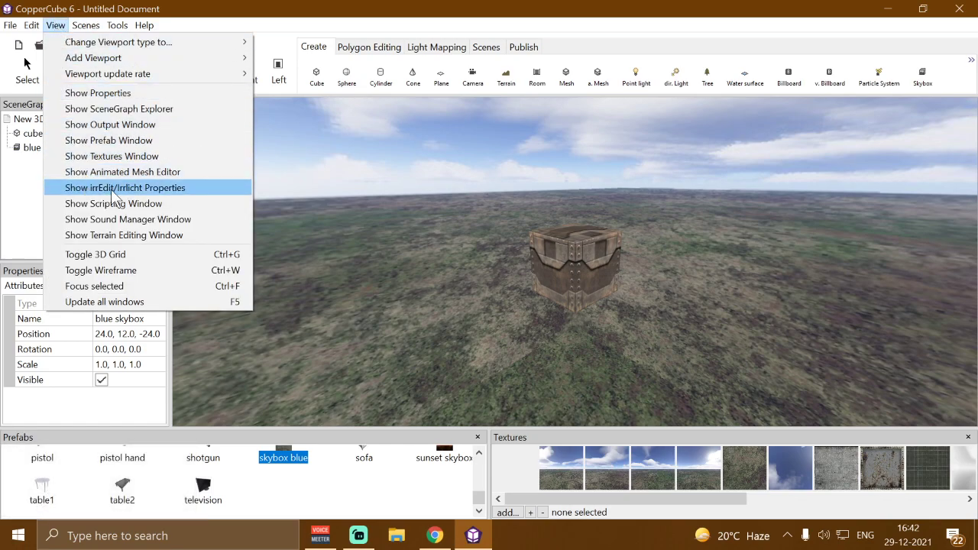
{"action": "left_click", "coordinate": [128, 197]}
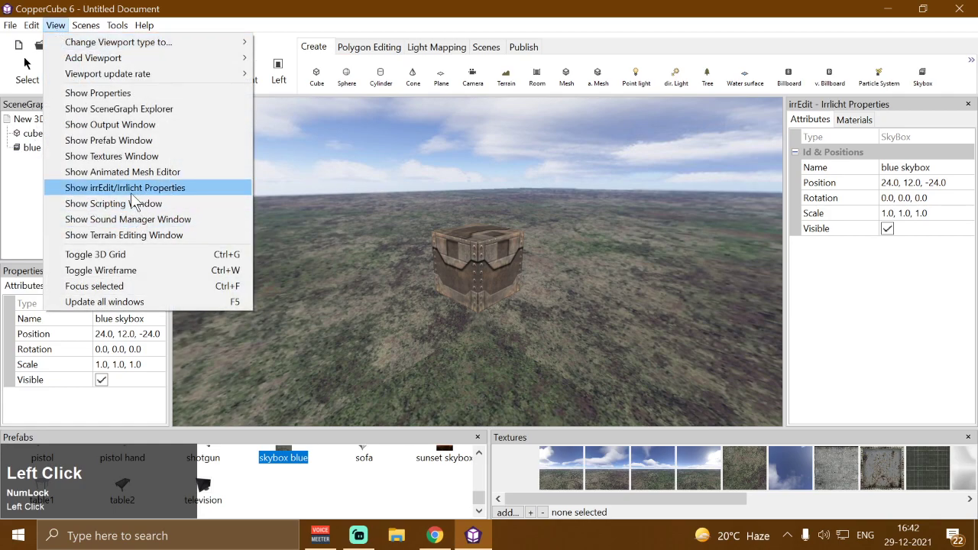
Step: Review the editor options under Tools and close the dialog unchanged
{"action": "left_click", "coordinate": [114, 27]}
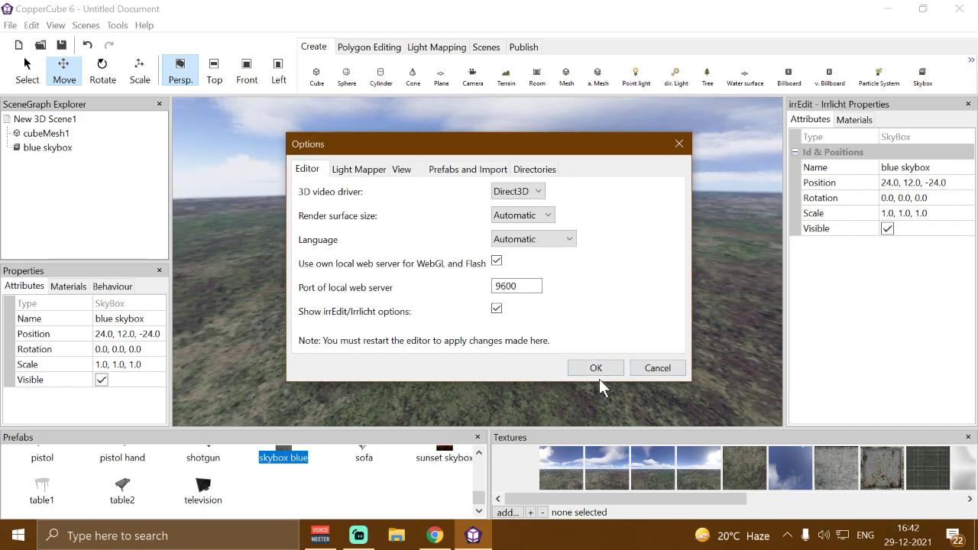
{"action": "left_click_drag", "start_coordinate": [597, 371], "coordinate": [494, 267]}
Step: Select cubeMesh1 and add a 'When a key is pressed do something' behaviour
{"action": "left_click", "coordinate": [494, 267]}
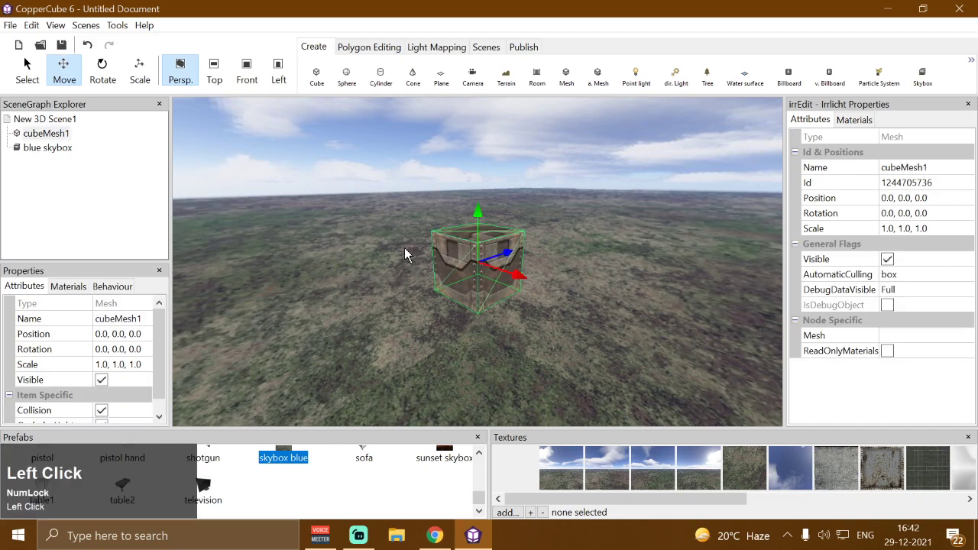
{"action": "scroll", "scroll_direction": "down", "scroll_amount": 3}
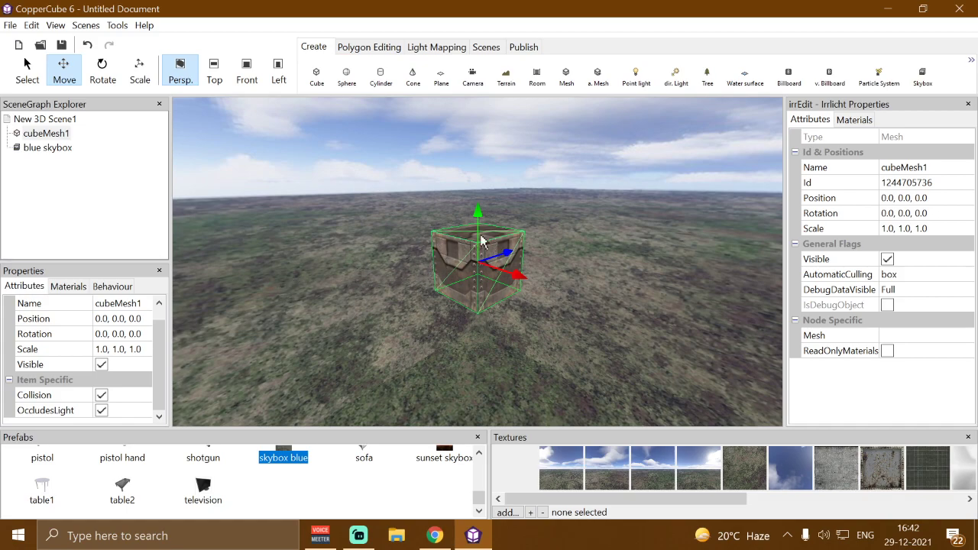
{"action": "left_click", "coordinate": [125, 287]}
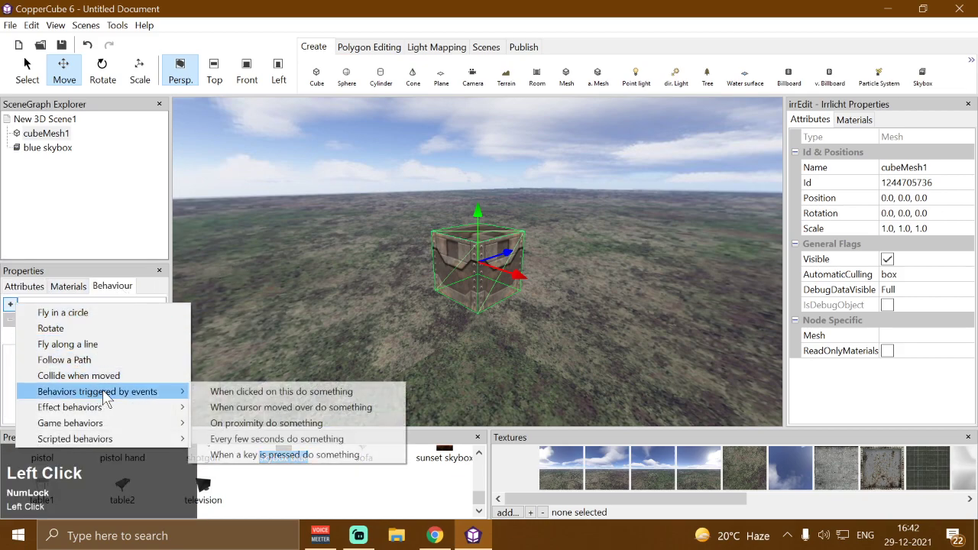
{"action": "left_click", "coordinate": [265, 464]}
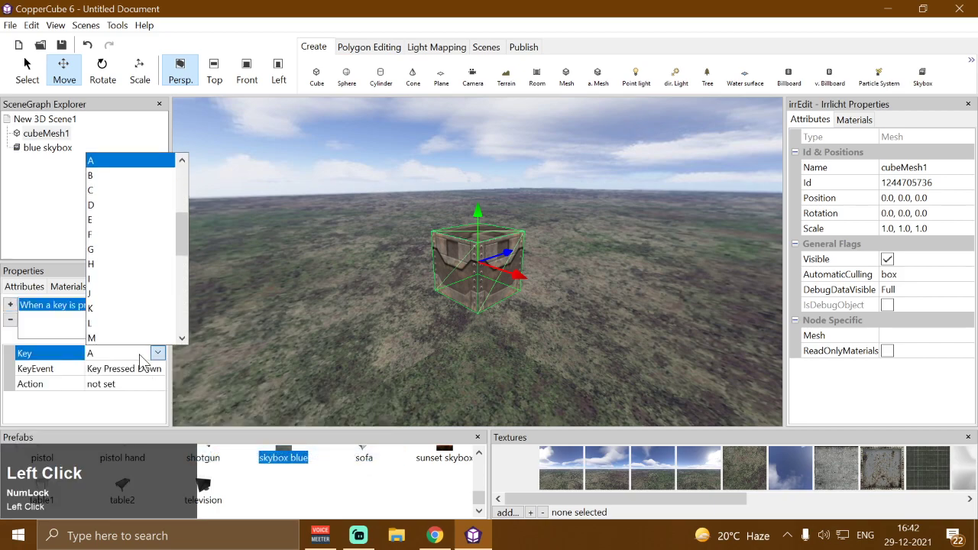
Step: Set the trigger key to F and add a Dissolve shader scripted action to it
{"action": "key", "text": "f"}
{"action": "left_click", "coordinate": [161, 394]}
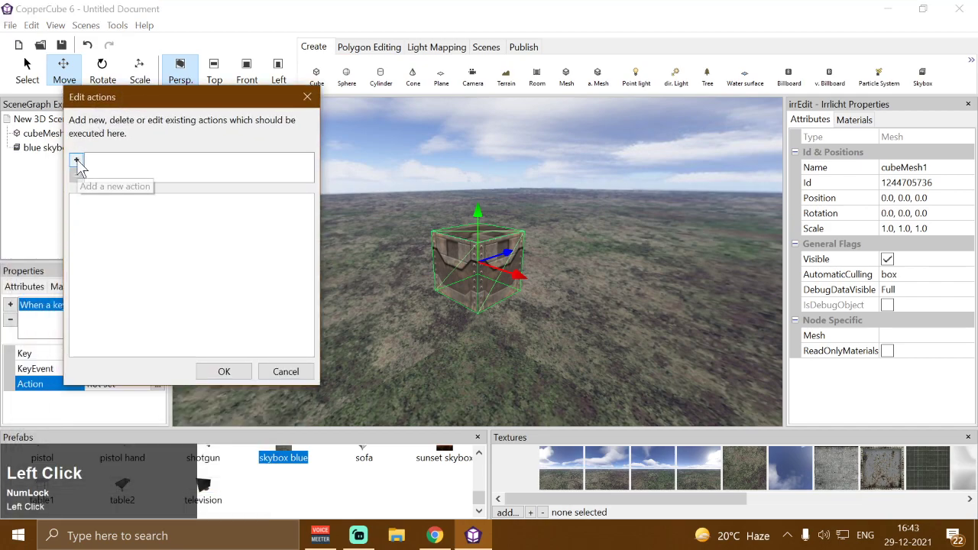
{"action": "left_click", "coordinate": [80, 169]}
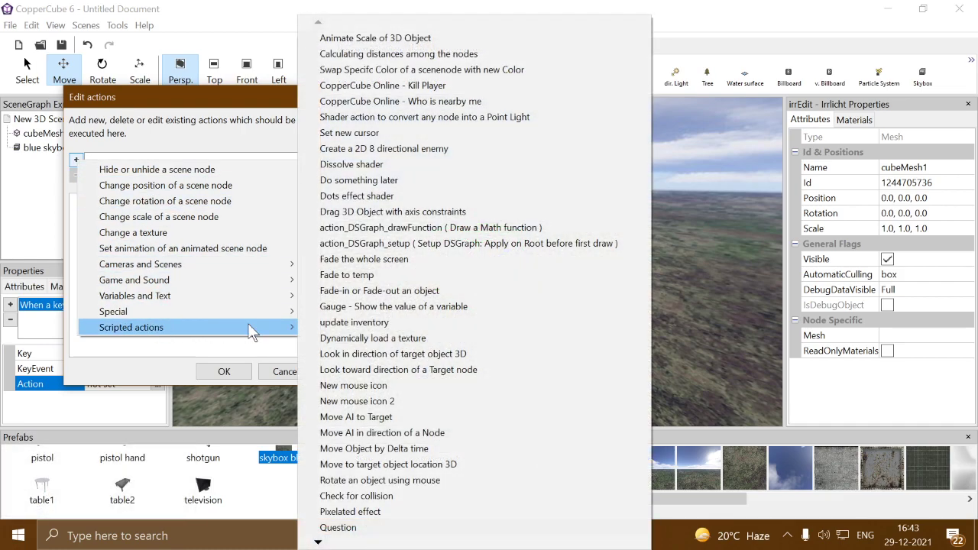
{"action": "left_click_drag", "start_coordinate": [392, 176], "coordinate": [317, 332]}
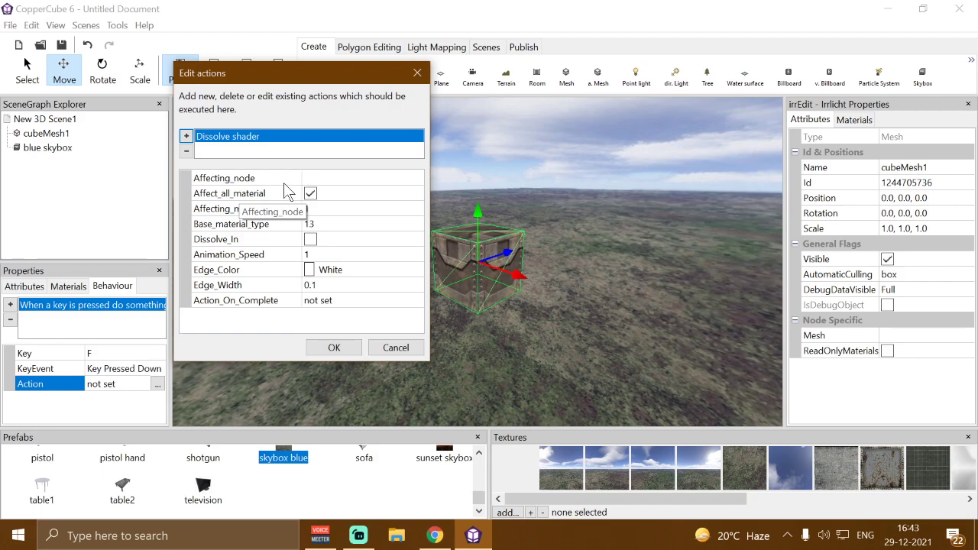
Step: Set the Dissolve shader's Affecting_node to cubeMesh1
{"action": "left_click", "coordinate": [349, 192]}
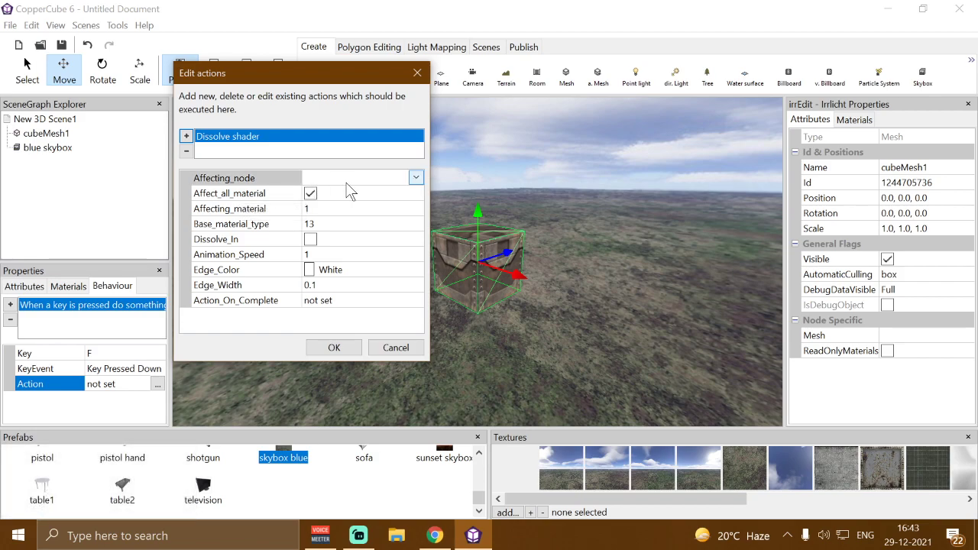
{"action": "left_click_drag", "start_coordinate": [350, 191], "coordinate": [236, 200]}
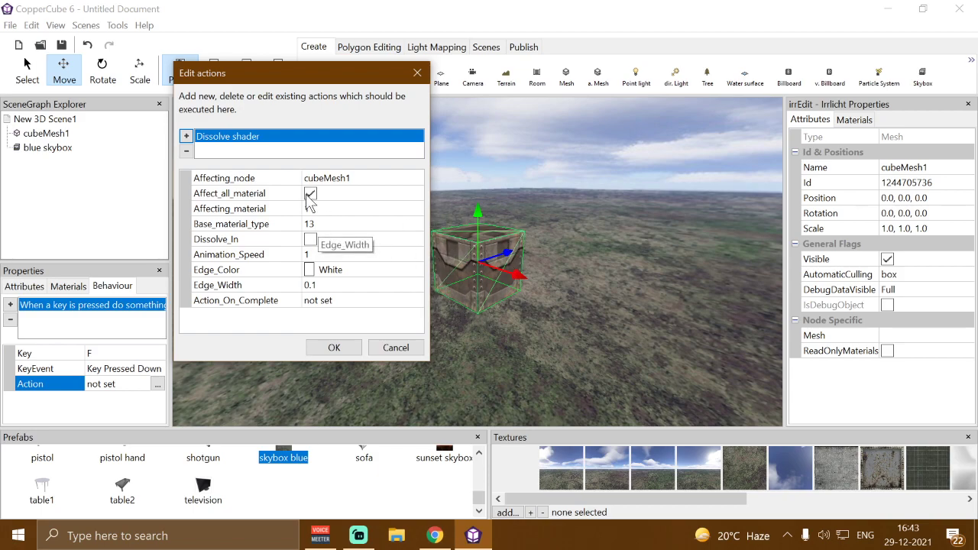
{"action": "left_click", "coordinate": [311, 203]}
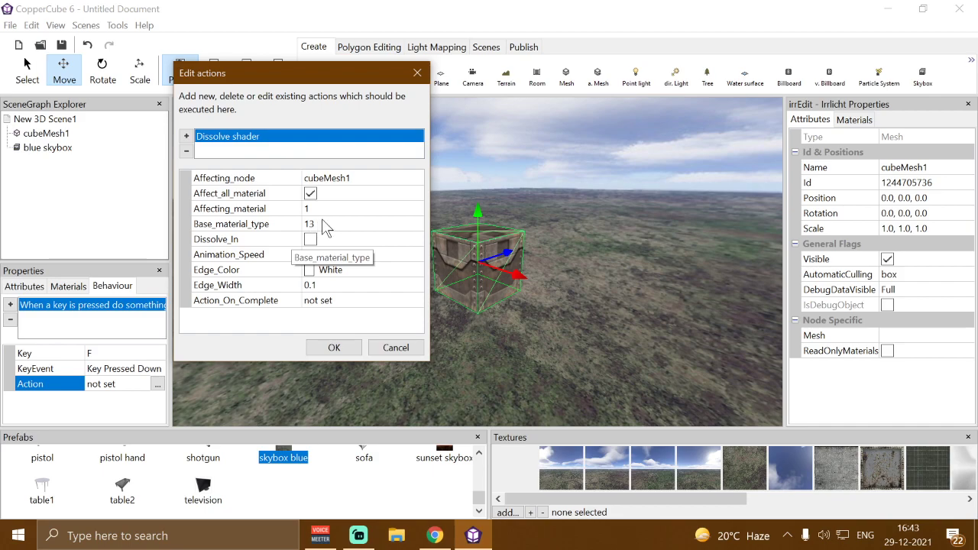
Step: Keep base material type 13 and set Animation_Speed to 0.5
{"action": "left_click", "coordinate": [328, 229]}
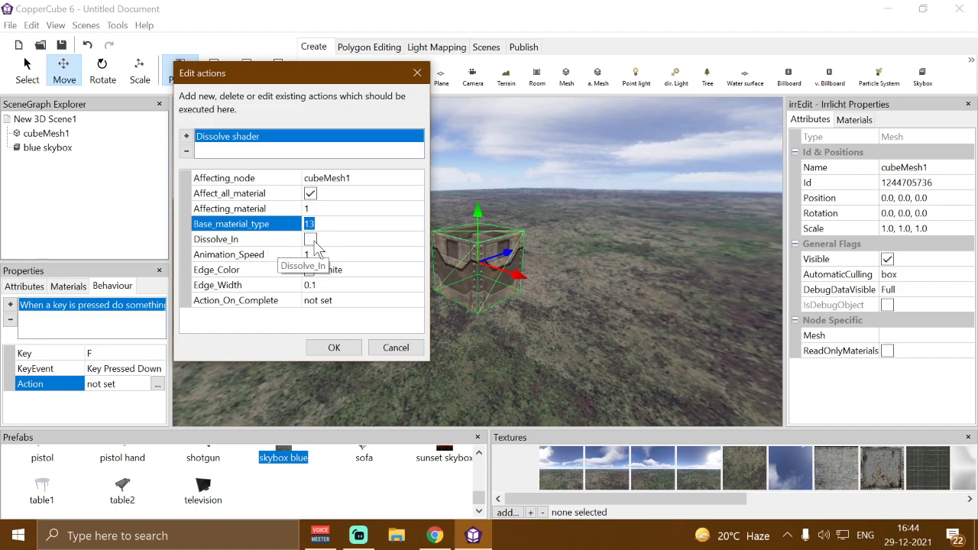
{"action": "left_click", "coordinate": [317, 250]}
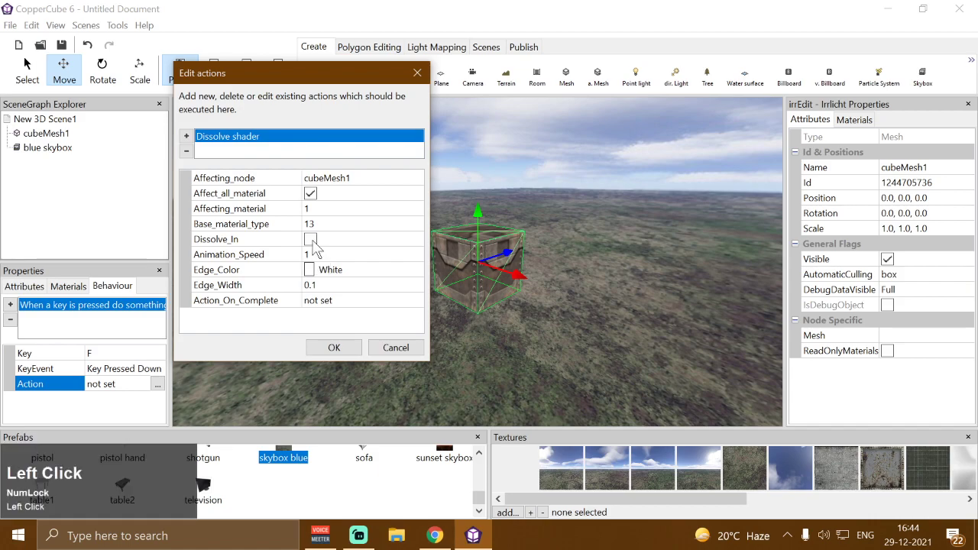
{"action": "left_click", "coordinate": [316, 249]}
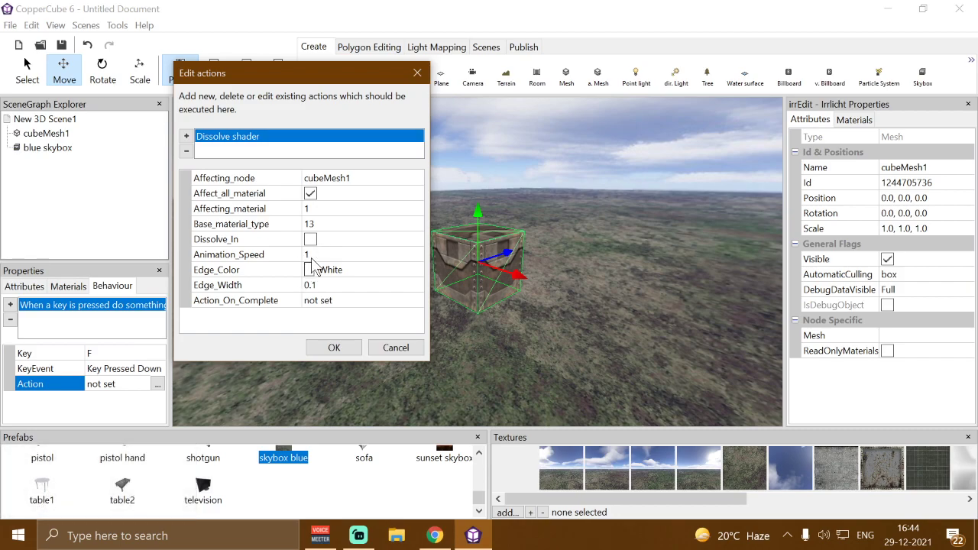
{"action": "left_click", "coordinate": [319, 262]}
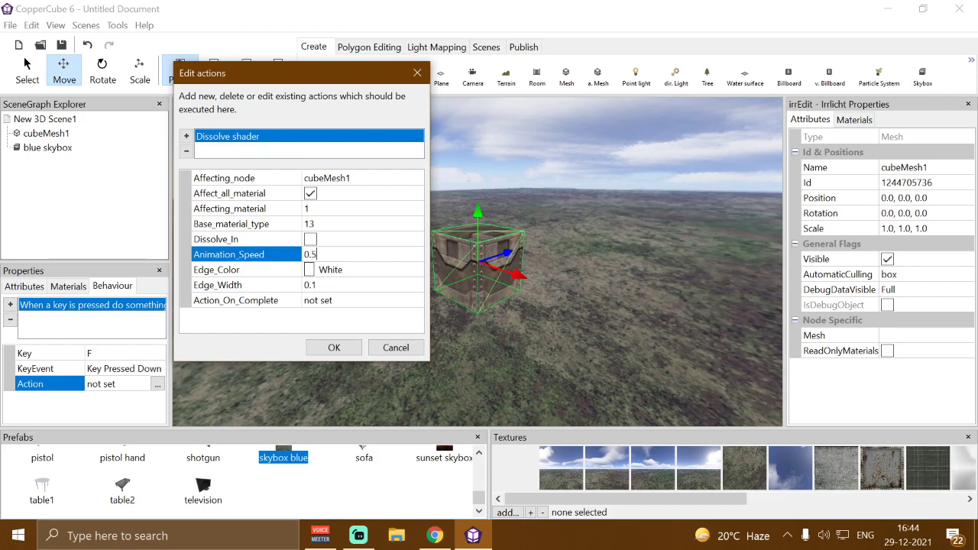
Step: Choose green as the dissolve Edge_Color and review the edge width
{"action": "left_click", "coordinate": [291, 249]}
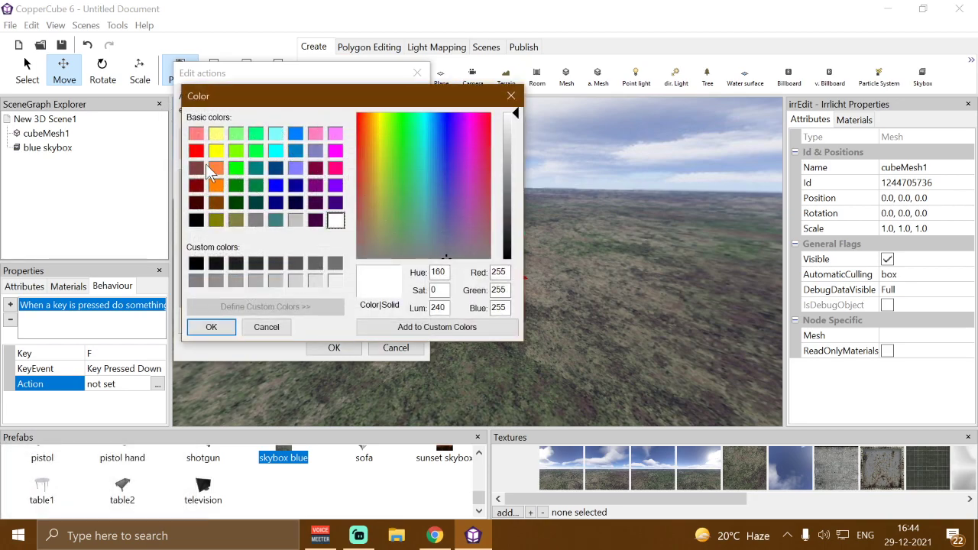
{"action": "left_click", "coordinate": [224, 154]}
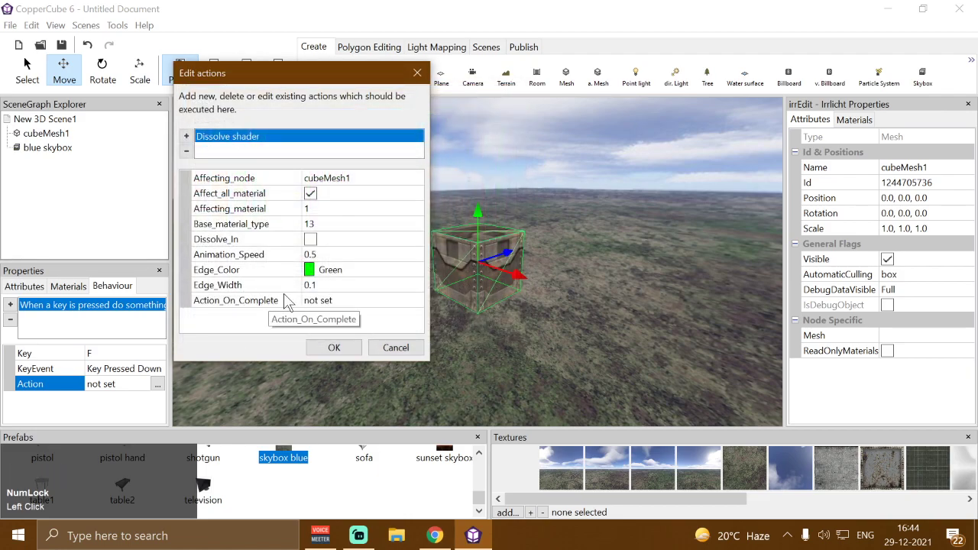
{"action": "left_click", "coordinate": [349, 294]}
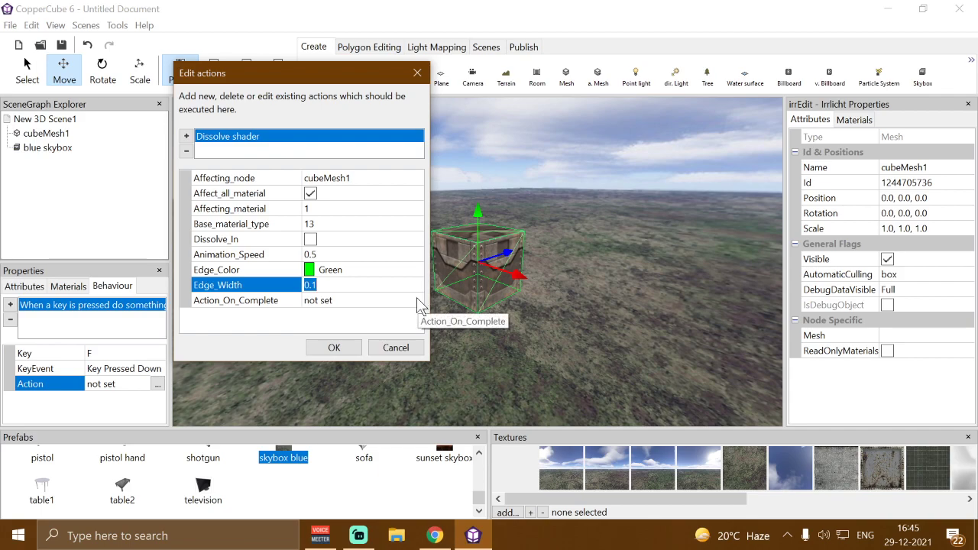
Step: Leave Action_On_Complete empty and confirm the action settings with OK
{"action": "left_click", "coordinate": [420, 307]}
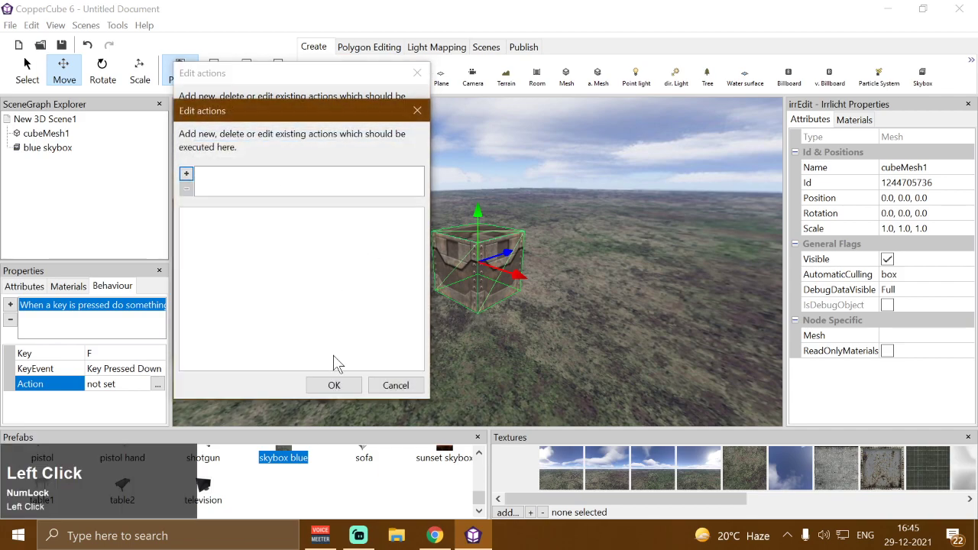
{"action": "left_click", "coordinate": [446, 266]}
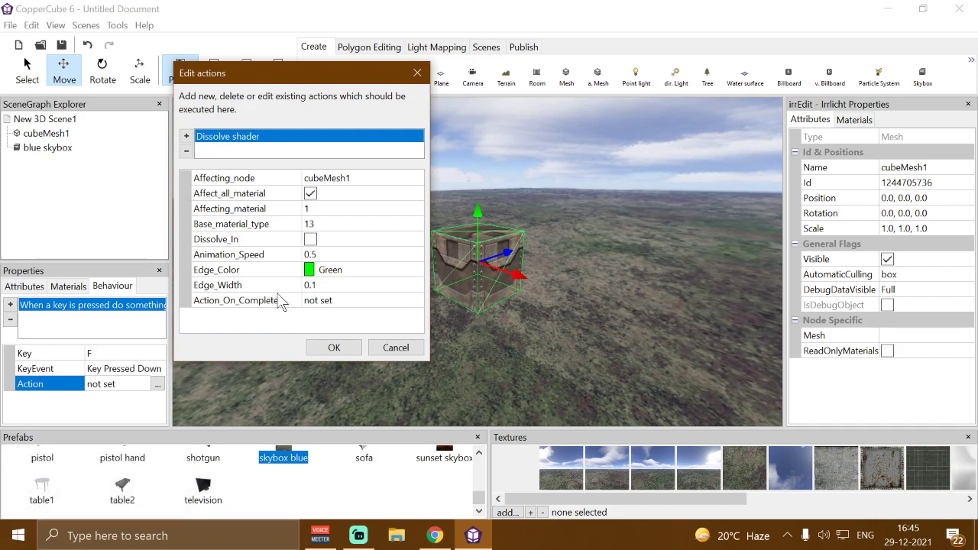
{"action": "left_click_drag", "start_coordinate": [327, 353], "coordinate": [795, 186]}
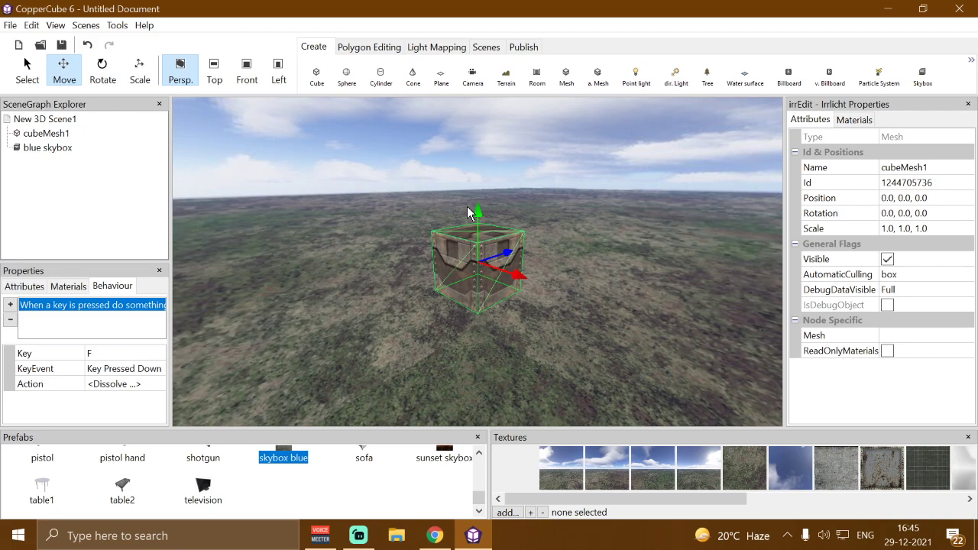
Step: Show cubeMesh1's Materials in the irrEdit properties panel
{"action": "left_click", "coordinate": [843, 130]}
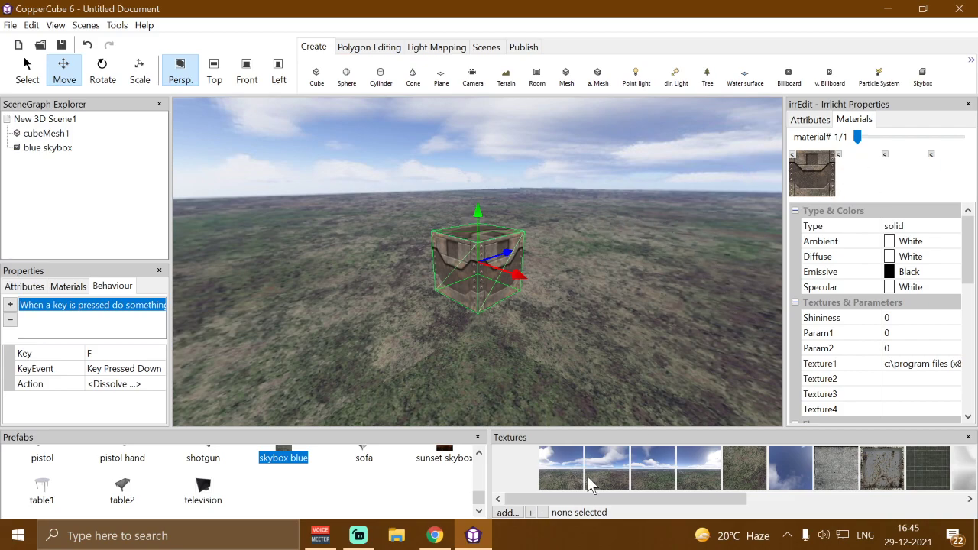
Step: Add the PerlinNoiseGray PNG images from the Desktop to the texture library
{"action": "left_click", "coordinate": [519, 512]}
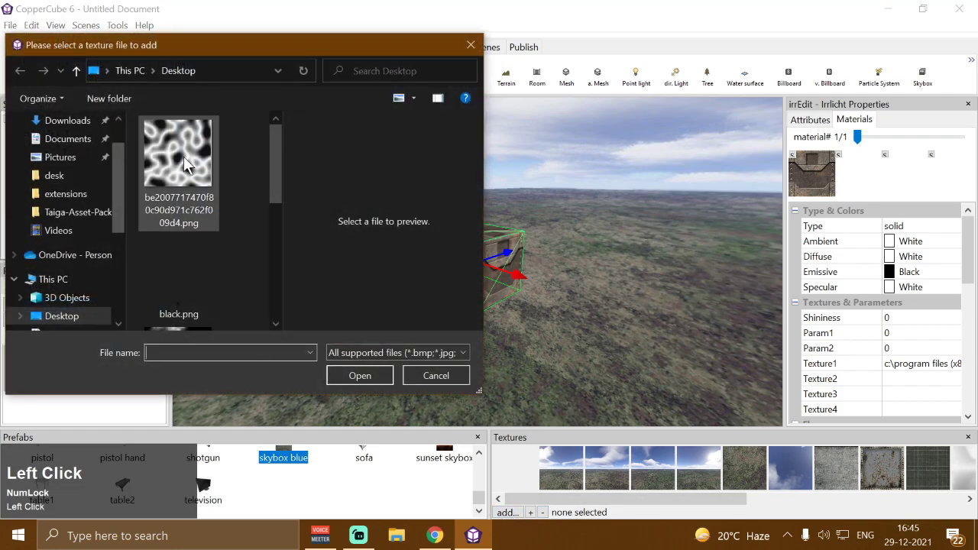
{"action": "scroll", "scroll_direction": "down", "scroll_amount": 3}
{"action": "scroll", "scroll_direction": "up", "scroll_amount": 3}
{"action": "scroll", "scroll_direction": "down", "scroll_amount": 3}
{"action": "left_click", "coordinate": [185, 263]}
{"action": "scroll", "scroll_direction": "up", "scroll_amount": 3}
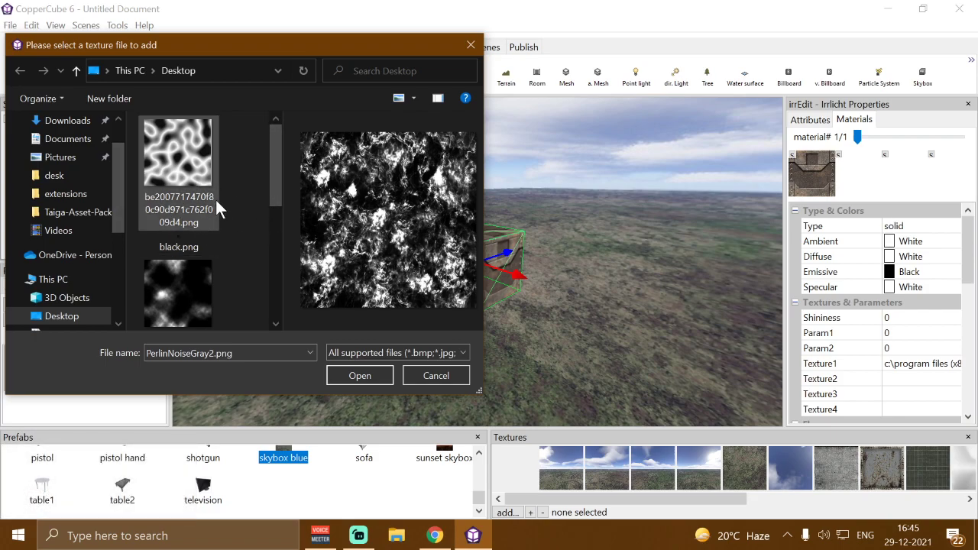
{"action": "key", "text": "ctrl+Num_Lock"}
{"action": "scroll", "scroll_direction": "up", "scroll_amount": 3}
{"action": "key", "text": "ctrl+a"}
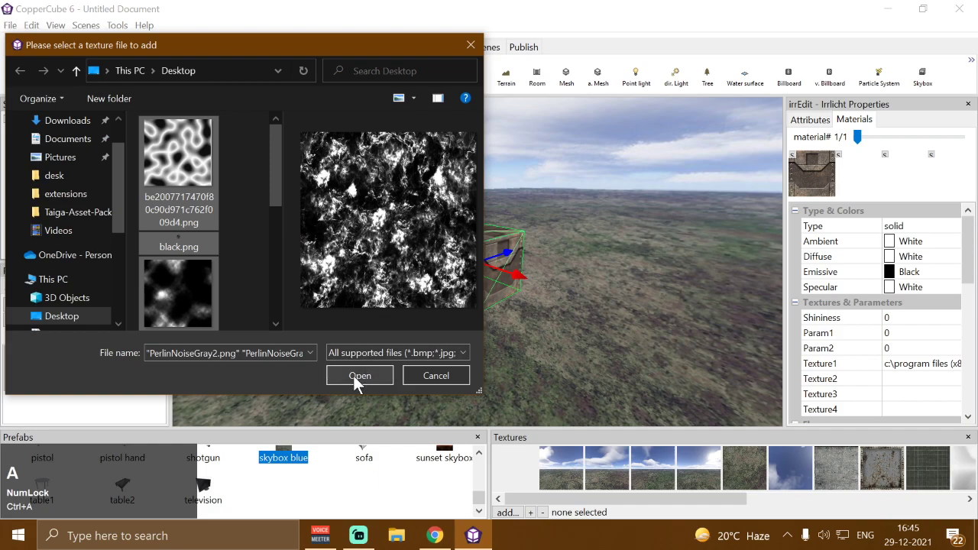
Step: Assign a Perlin noise image as the cube's second texture and deselect the cube
{"action": "left_click", "coordinate": [359, 383]}
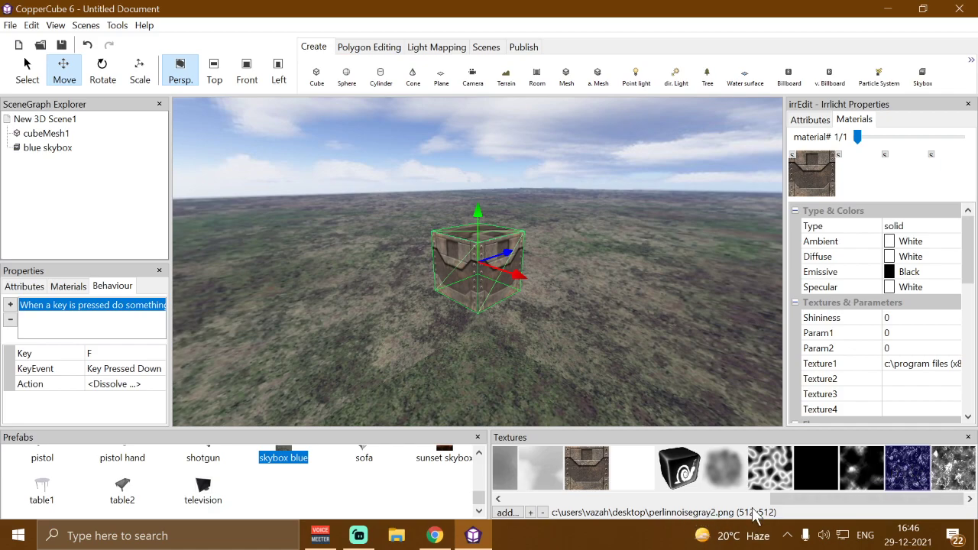
{"action": "left_click", "coordinate": [842, 166]}
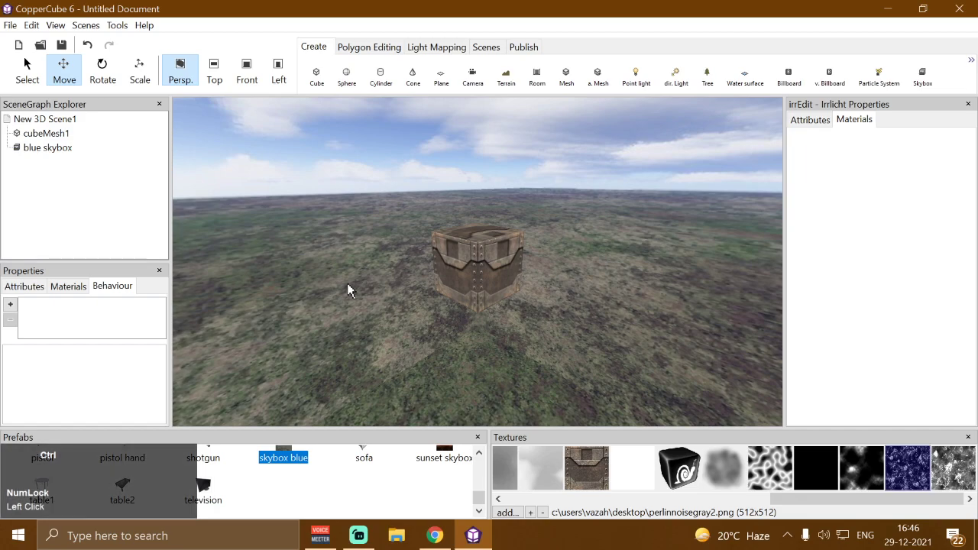
Step: Test-run the scene, trigger the cube's dissolve with F and walk around with W
{"action": "key", "text": "ctrl+F10"}
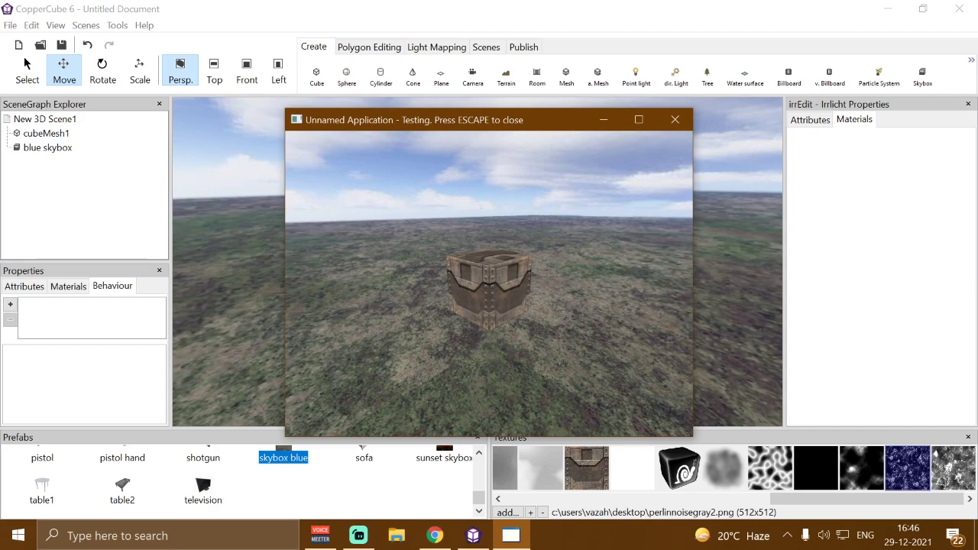
{"action": "key", "text": "f"}
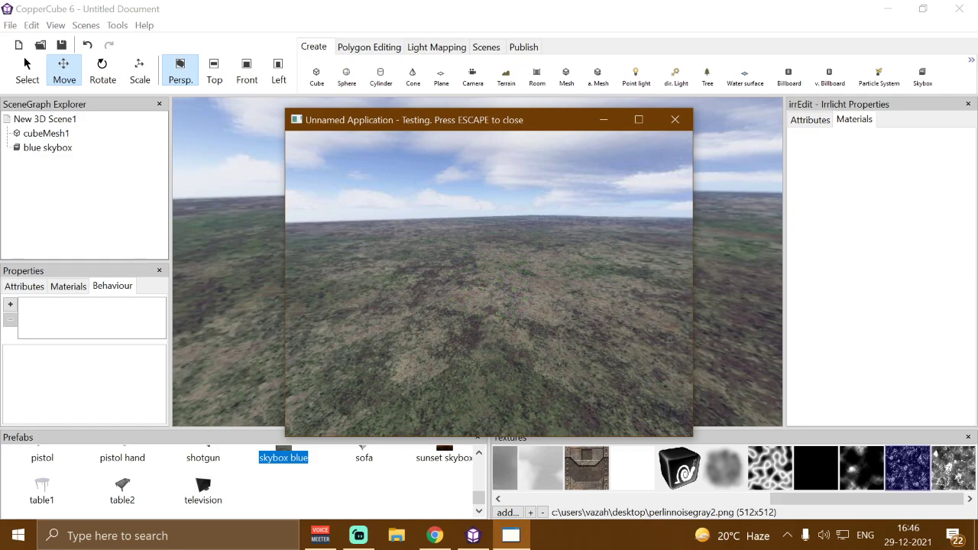
{"action": "key", "text": "w"}
{"action": "type", "text": "ww"}
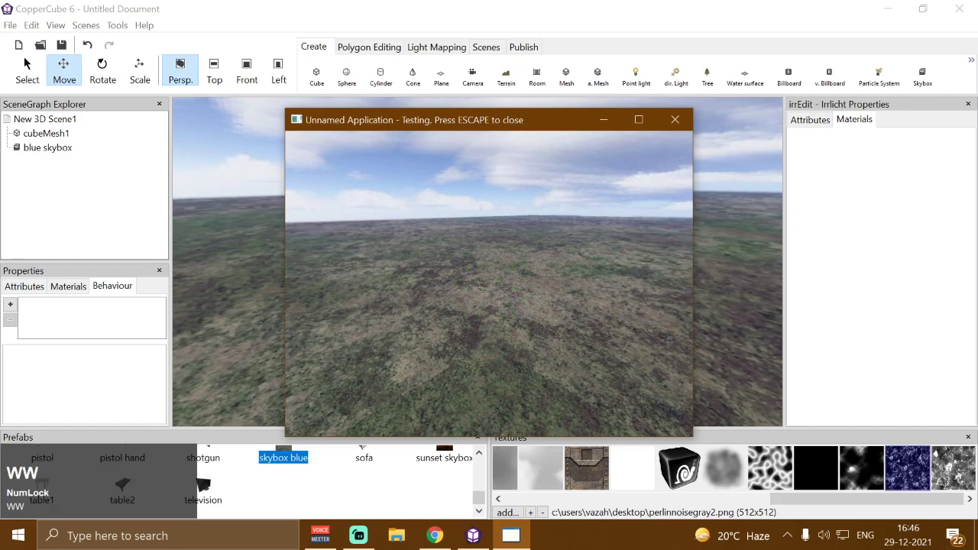
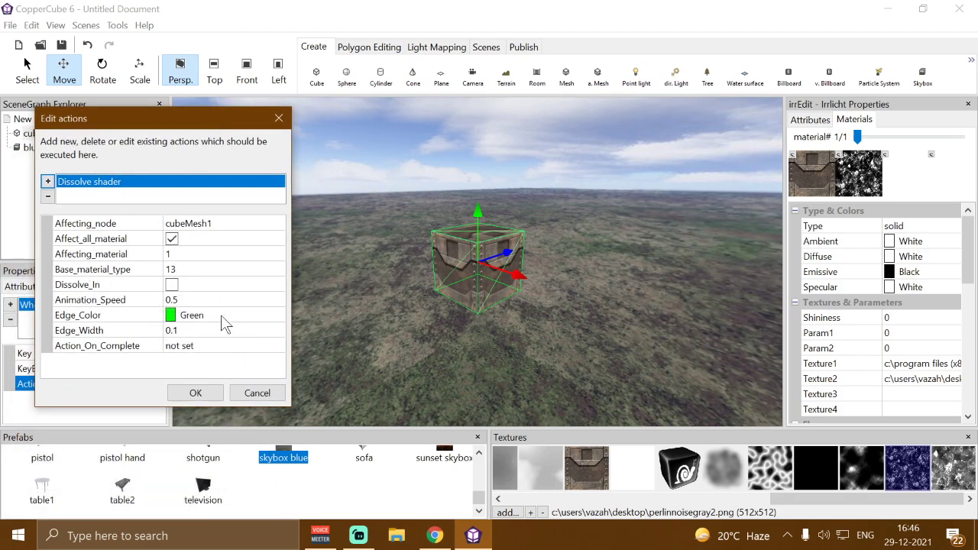
Step: Set the dissolve edge colour to green, then test-run and trigger the dissolve with F
{"action": "left_click", "coordinate": [219, 333]}
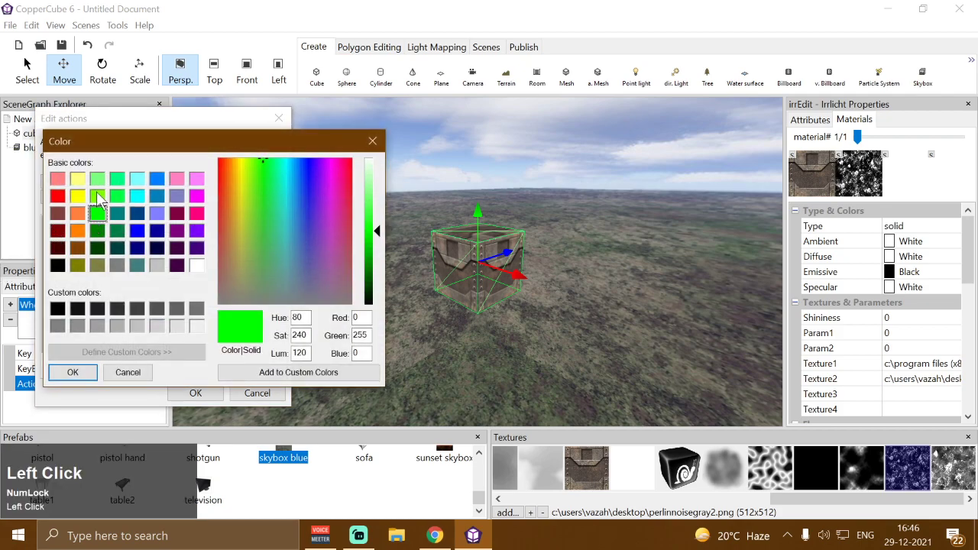
{"action": "left_click", "coordinate": [63, 201]}
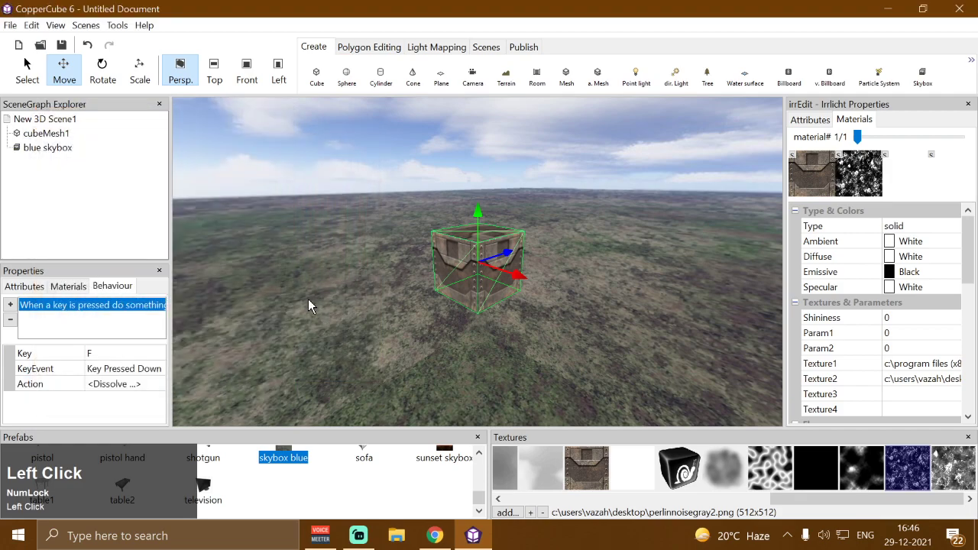
{"action": "key", "text": "ctrl+F10"}
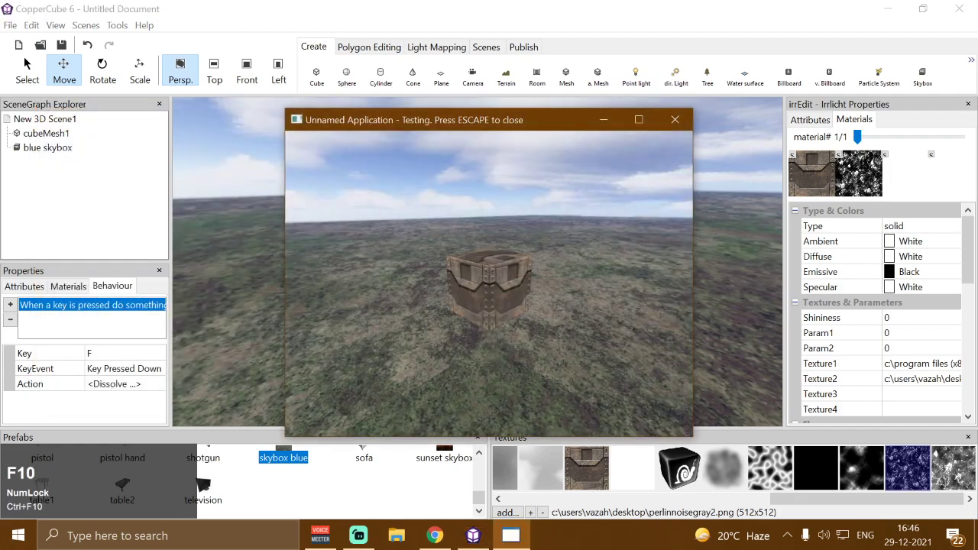
{"action": "key", "text": "f"}
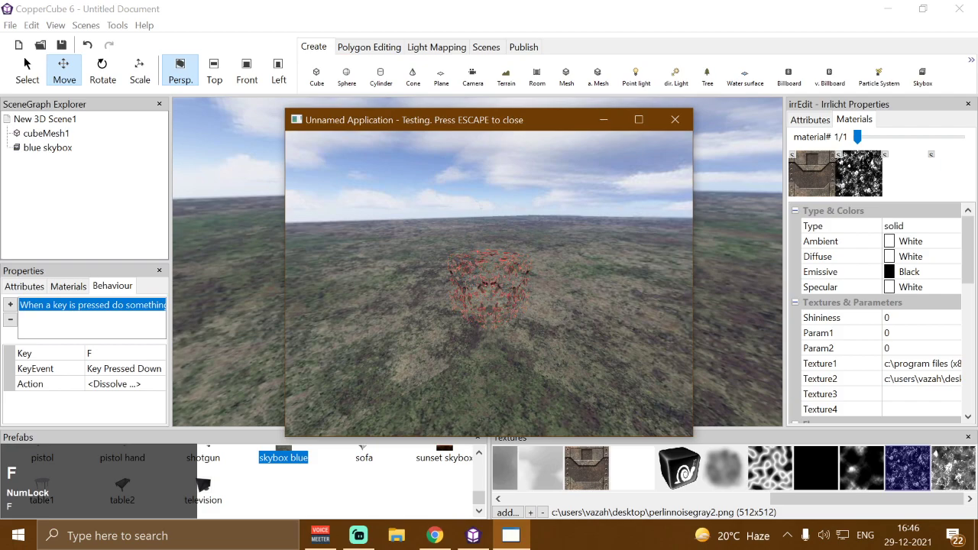
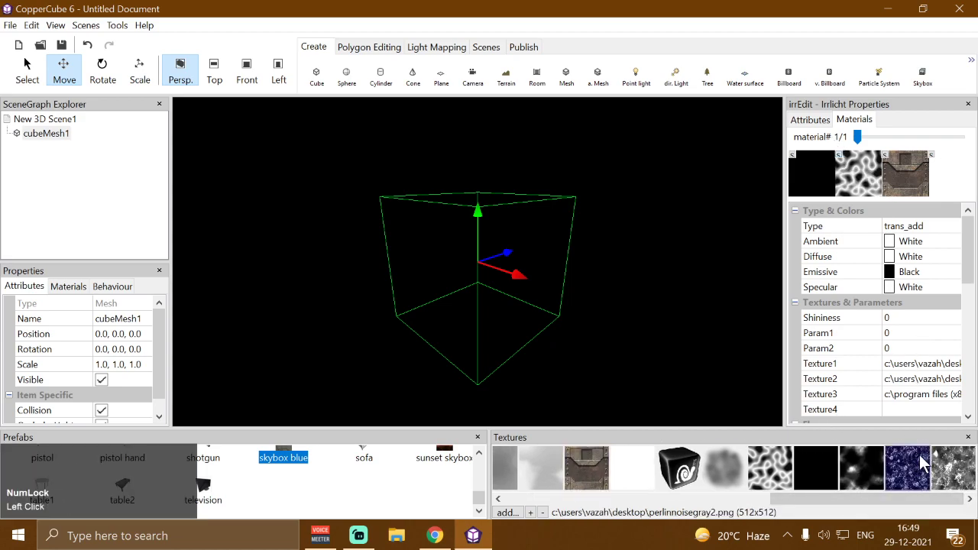
Step: Try different noise images in the cube's second texture slot, testing the dissolve between swaps
{"action": "left_click", "coordinate": [872, 466]}
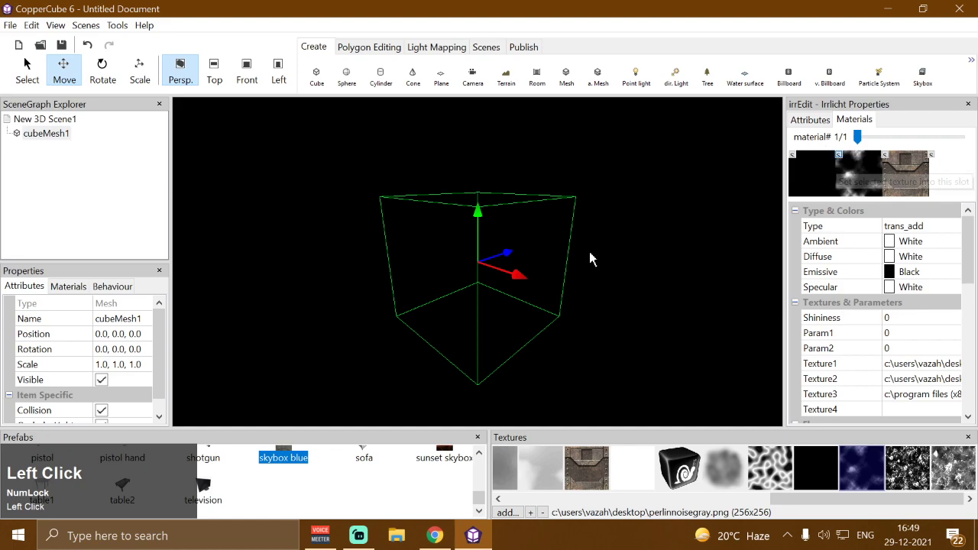
{"action": "key", "text": "ctrl+F10"}
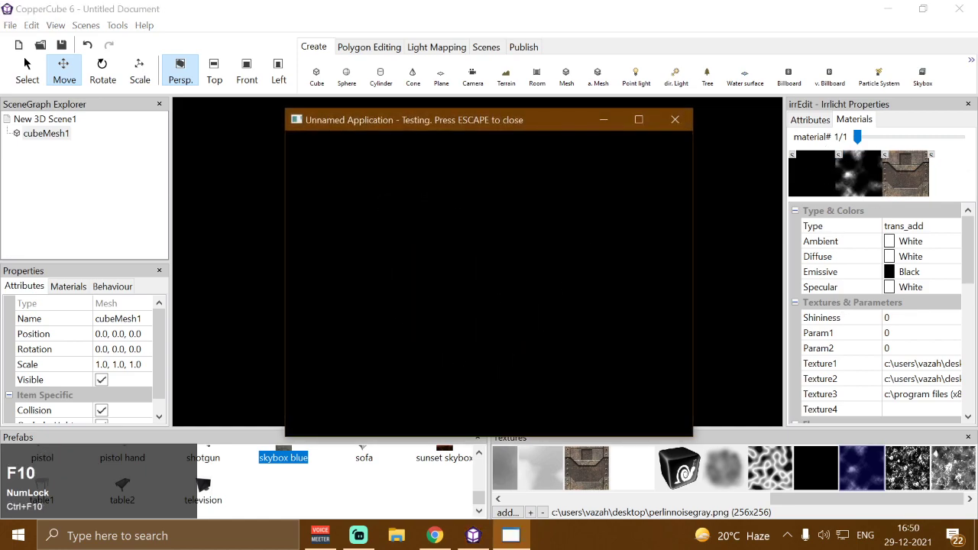
{"action": "key", "text": "f"}
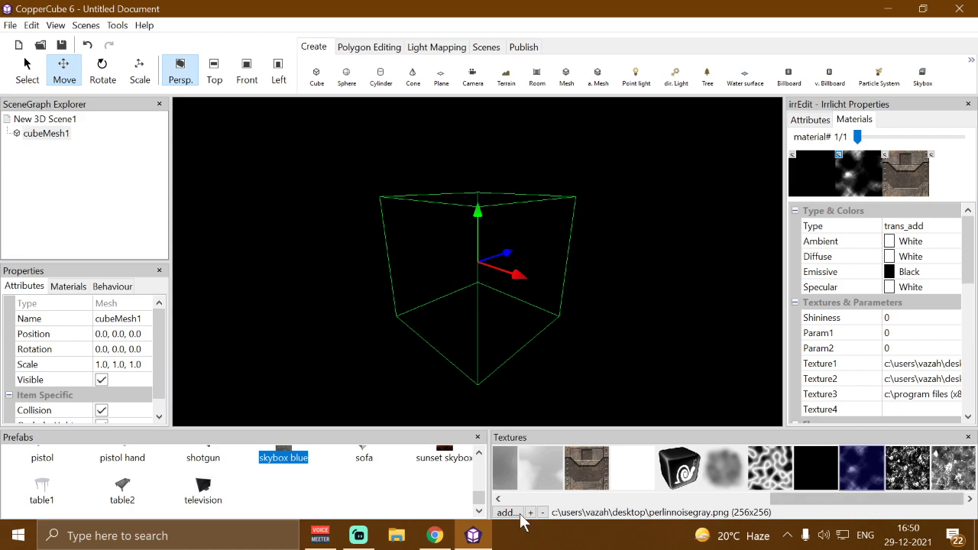
{"action": "left_click", "coordinate": [960, 480]}
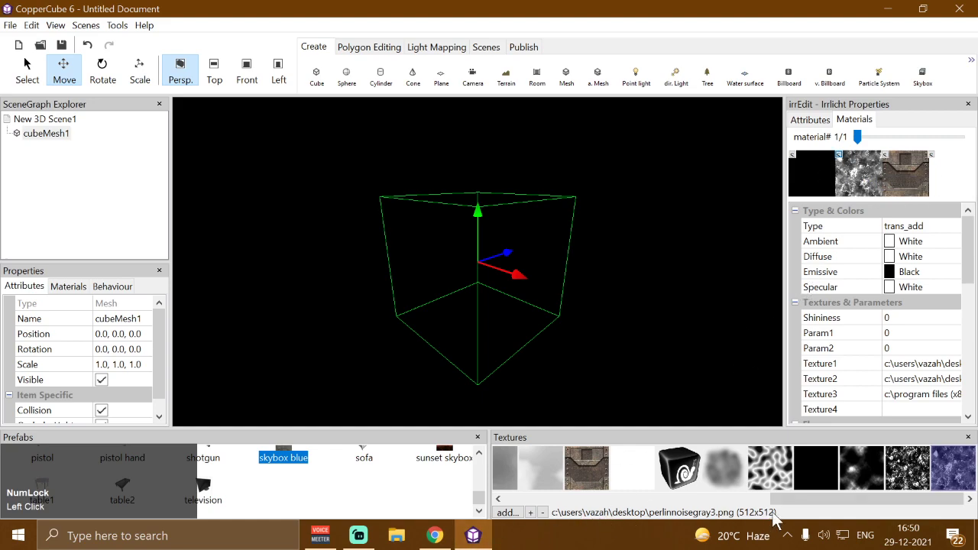
{"action": "left_click", "coordinate": [785, 502]}
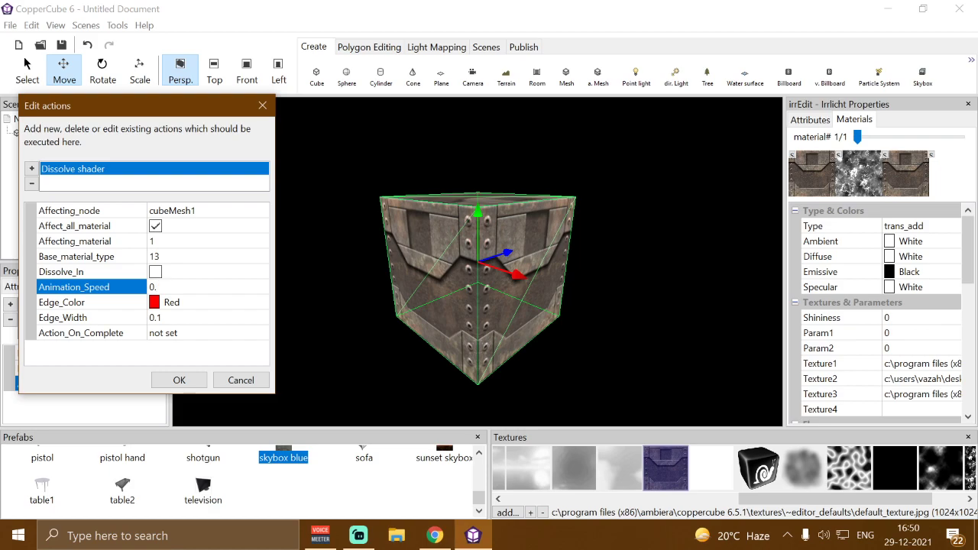
Step: Confirm the dissolve action settings and test-run the dissolve with F
{"action": "left_click", "coordinate": [185, 393]}
{"action": "key", "text": "ctrl+F10"}
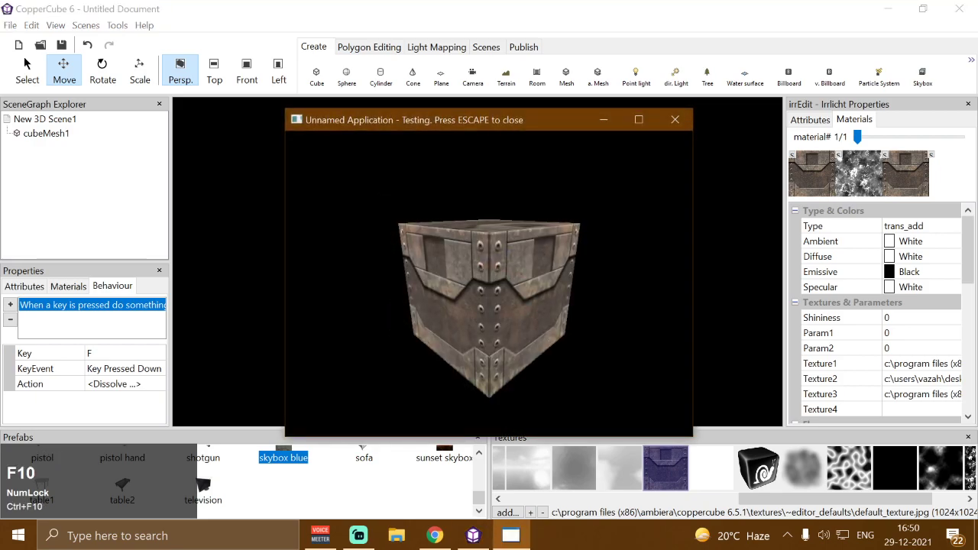
{"action": "key", "text": "f"}
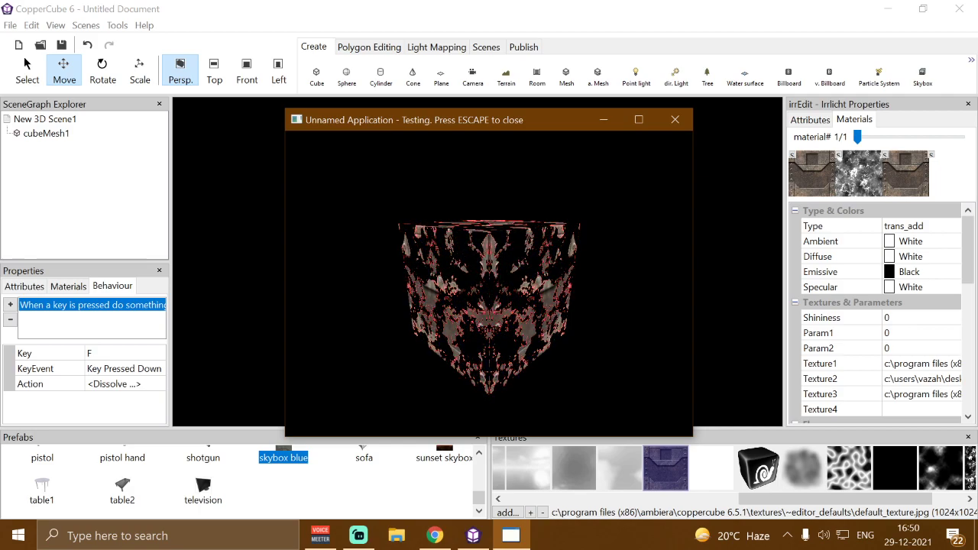
Step: Change the dissolve edge colour to blue and test-run the dissolve again
{"action": "left_click", "coordinate": [161, 399]}
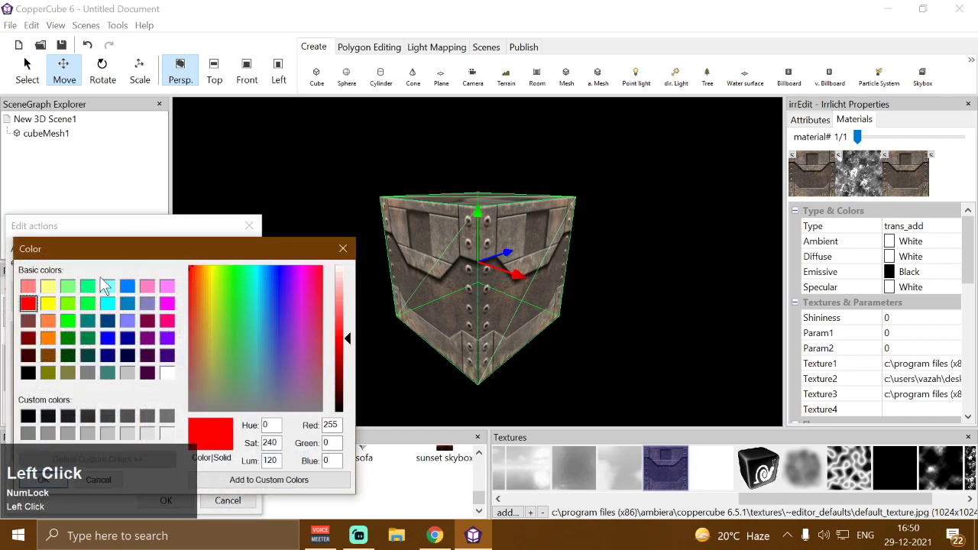
{"action": "left_click", "coordinate": [135, 294]}
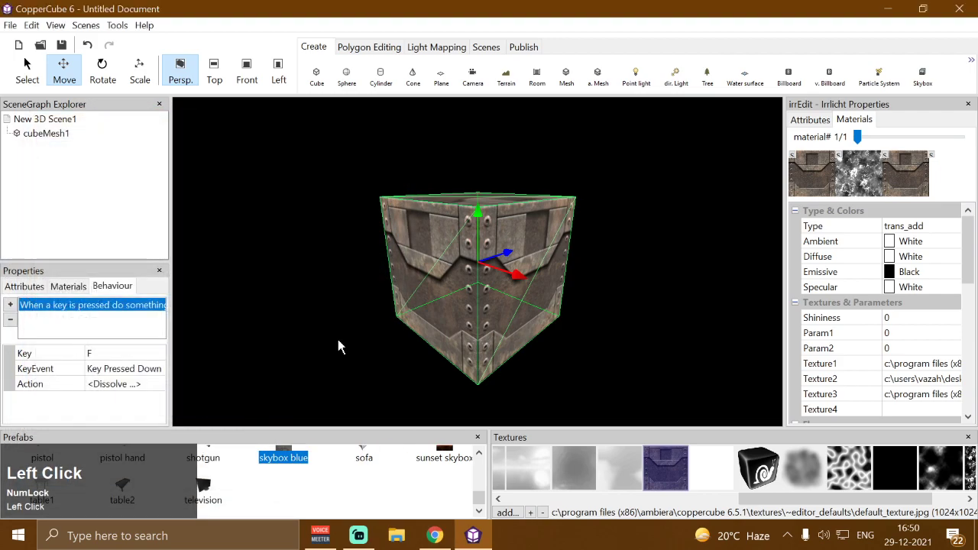
{"action": "key", "text": "ctrl+F10"}
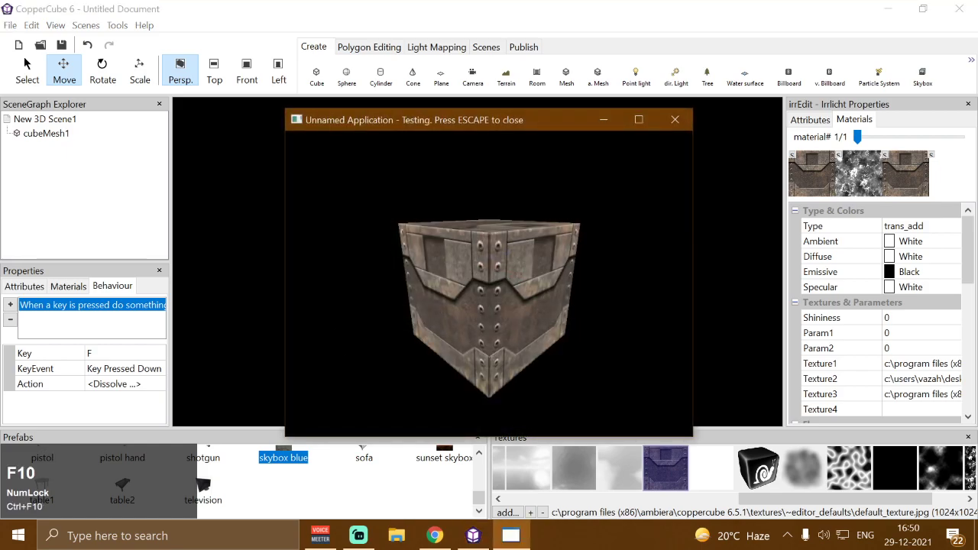
{"action": "key", "text": "f"}
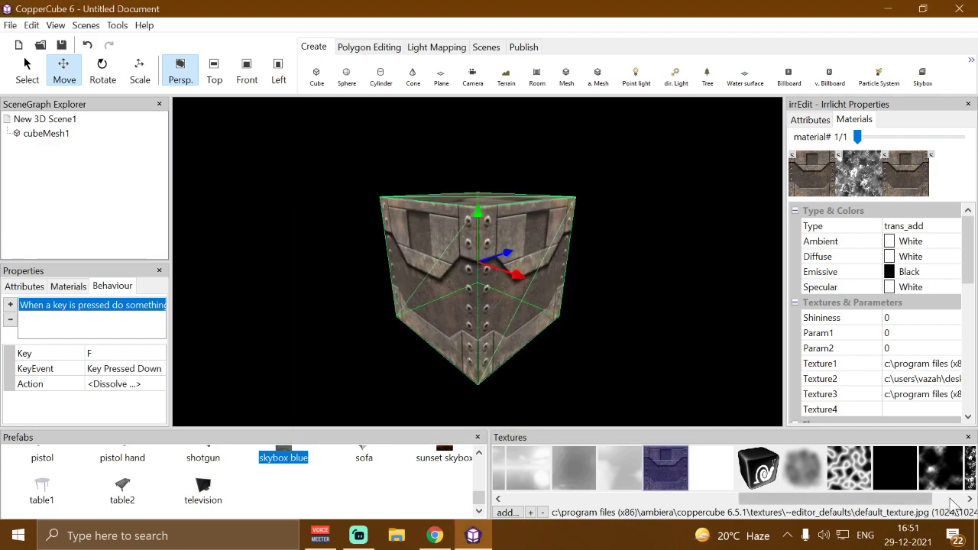
Step: Assign another noise image to the cube's second slot and preview the blue-edged dissolve
{"action": "left_click", "coordinate": [946, 467]}
{"action": "right_click", "coordinate": [845, 163]}
{"action": "left_click", "coordinate": [693, 201]}
{"action": "key", "text": "ctrl+F10"}
{"action": "key", "text": "f"}
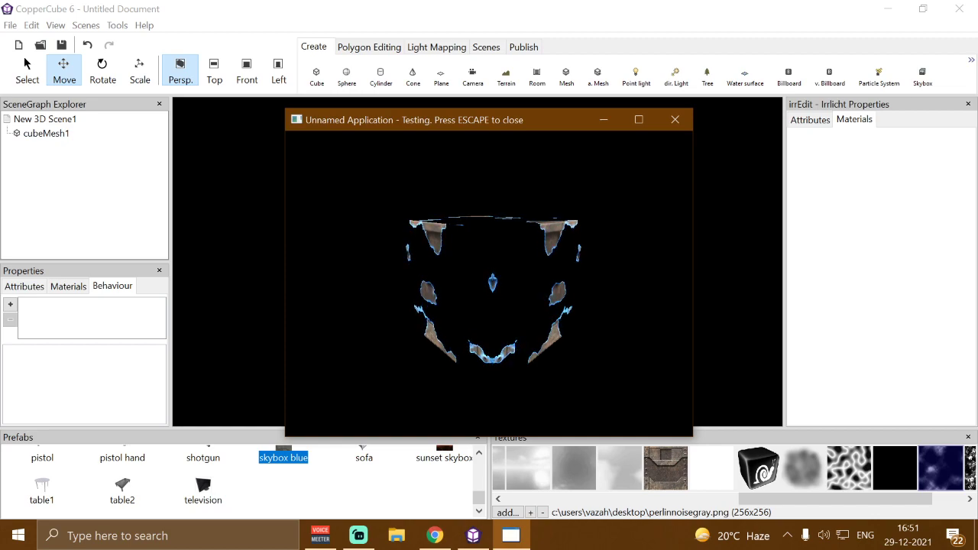
{"action": "scroll", "scroll_direction": "up", "scroll_amount": 3}
{"action": "scroll", "scroll_direction": "down", "scroll_amount": 3}
{"action": "scroll", "scroll_direction": "up", "scroll_amount": 3}
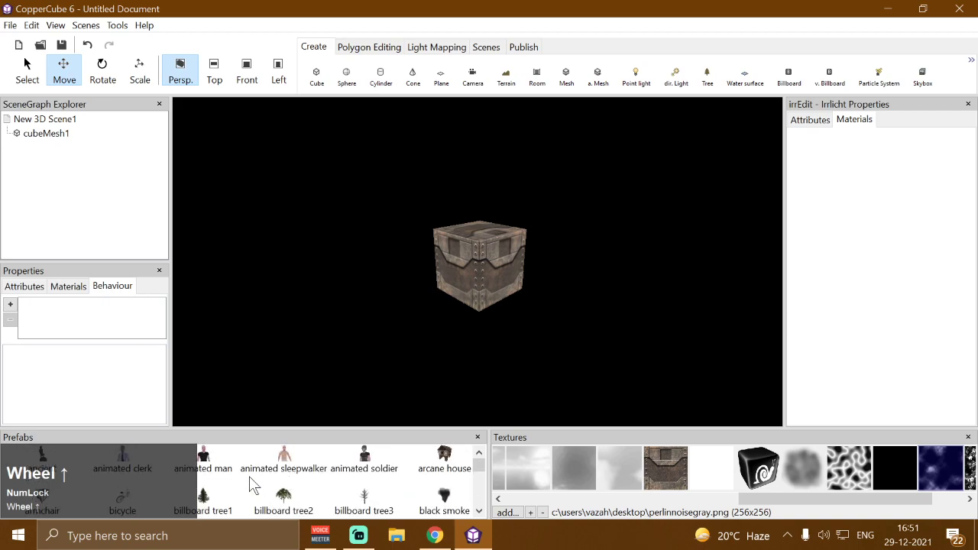
Step: Step through the man model's materials with the material# slider
{"action": "left_click_drag", "start_coordinate": [216, 459], "coordinate": [839, 165]}
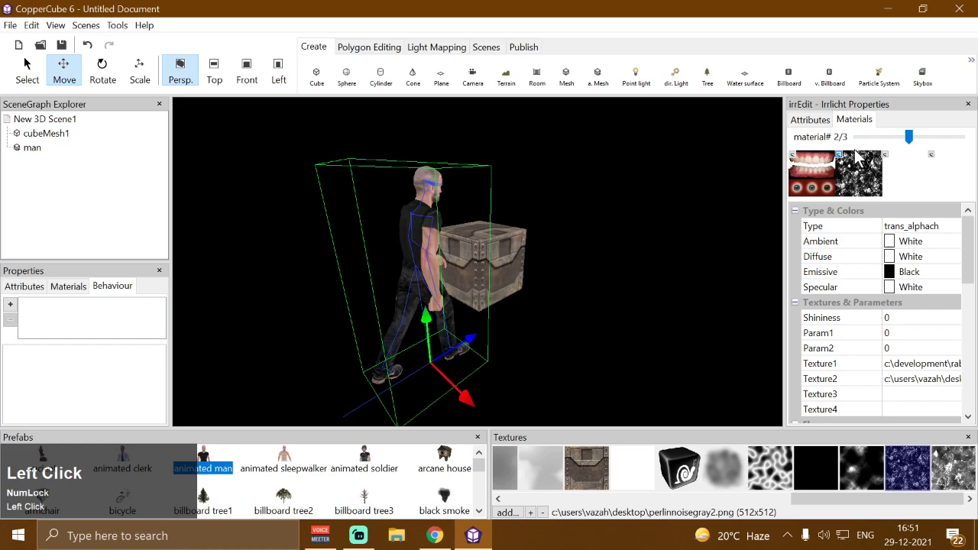
{"action": "left_click_drag", "start_coordinate": [907, 143], "coordinate": [57, 144]}
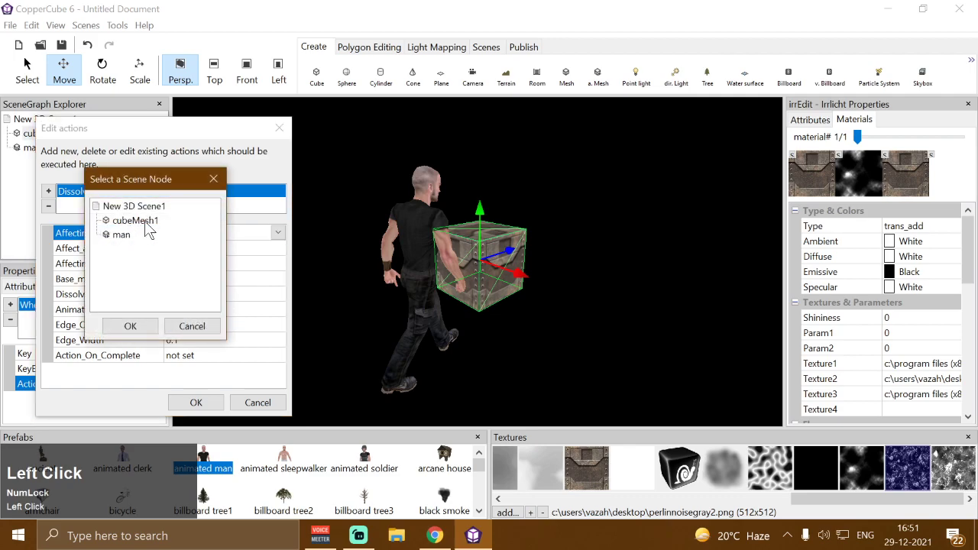
Step: Make the dissolve action affect the man node and test-run to watch him dissolve
{"action": "left_click", "coordinate": [120, 241]}
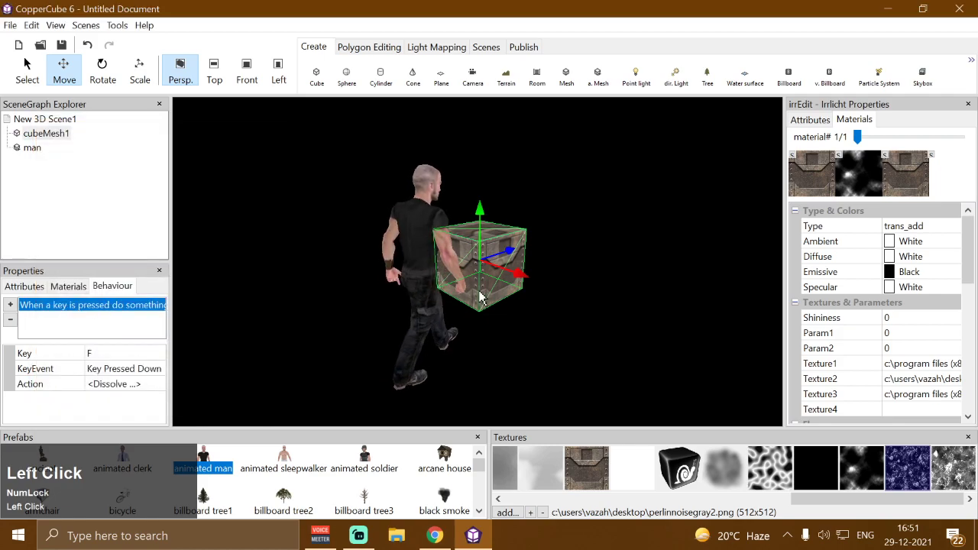
{"action": "key", "text": "ctrl+F10"}
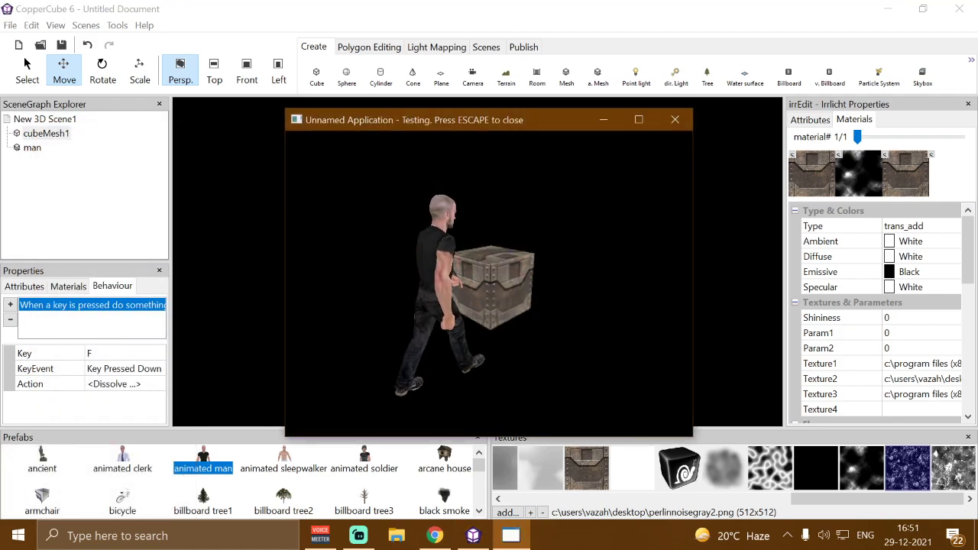
{"action": "key", "text": "f"}
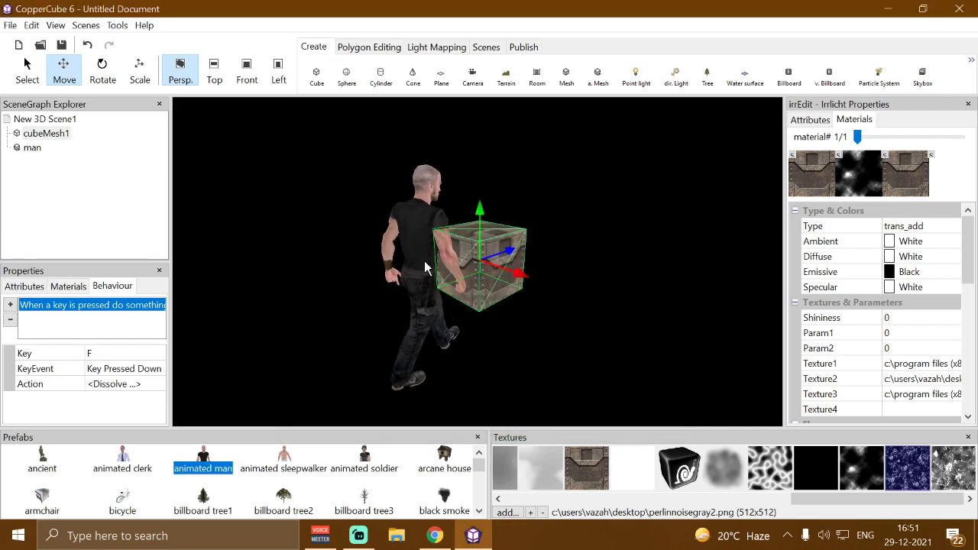
Step: Review the man's dissolve action (edge colour 0,128,255), test-run it, and reopen its settings
{"action": "left_click", "coordinate": [165, 391]}
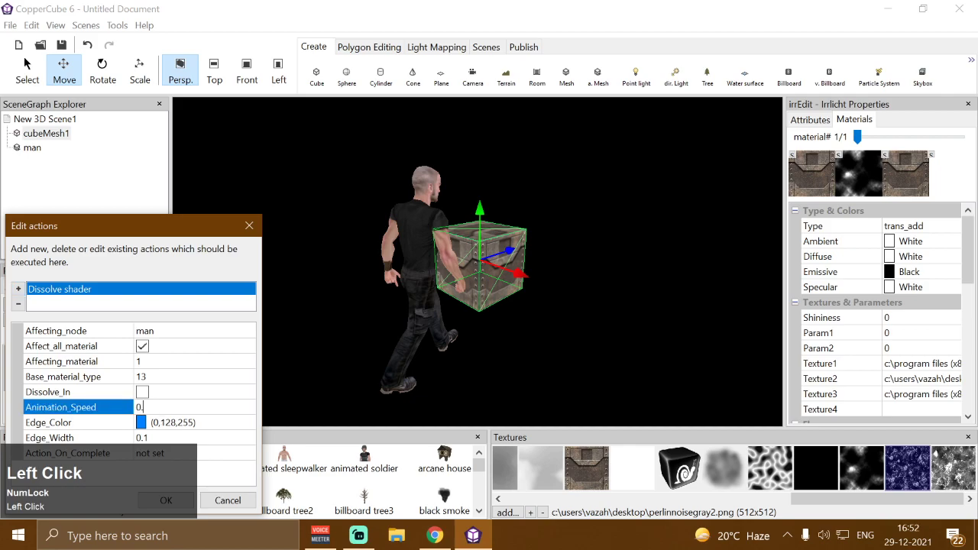
{"action": "left_click", "coordinate": [164, 501]}
{"action": "key", "text": "ctrl+F10"}
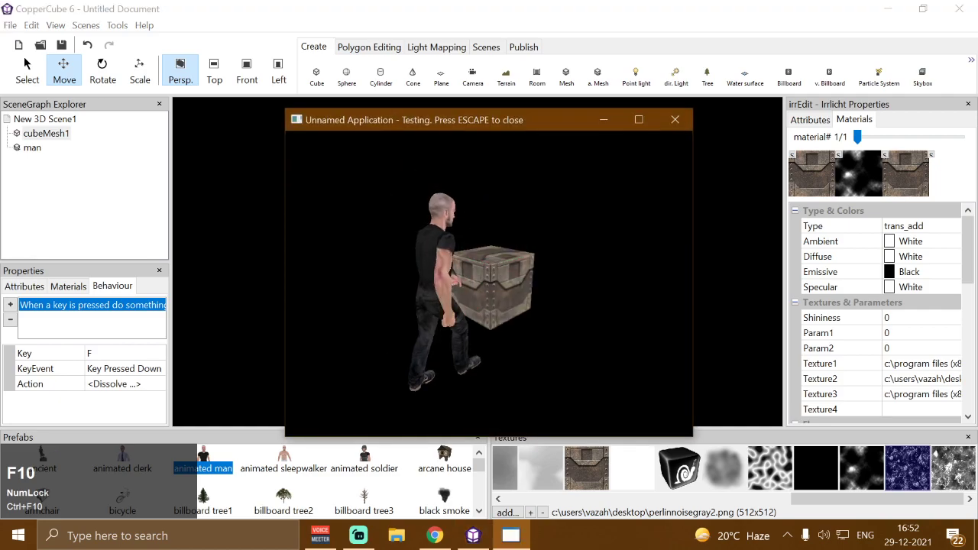
{"action": "key", "text": "f"}
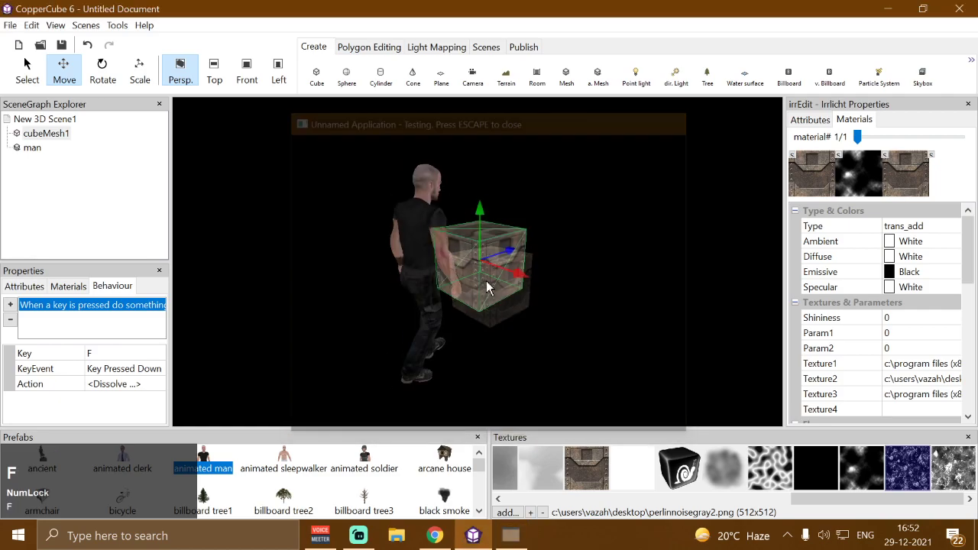
{"action": "left_click", "coordinate": [167, 389]}
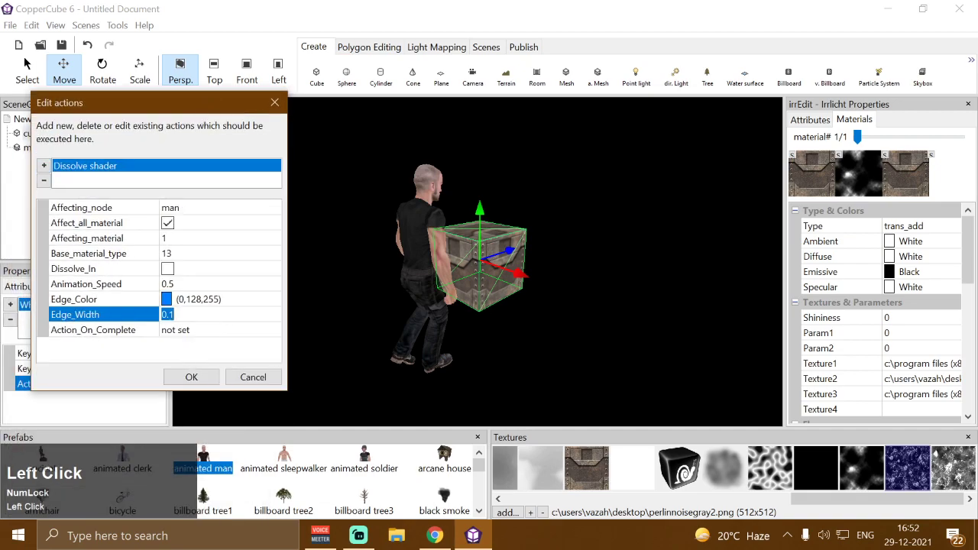
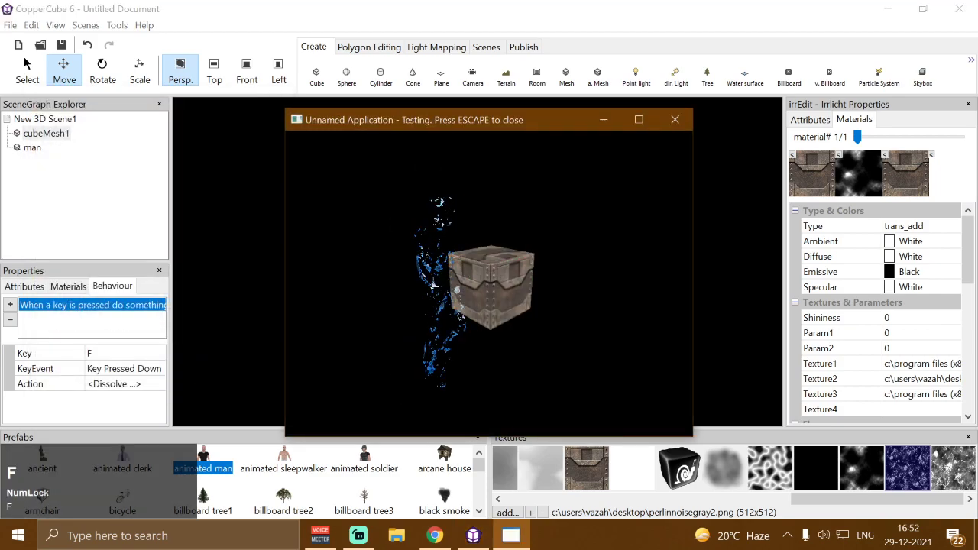
Step: Add a Change-a-texture action for cubeMesh1 to the key behaviour
{"action": "key", "text": "f"}
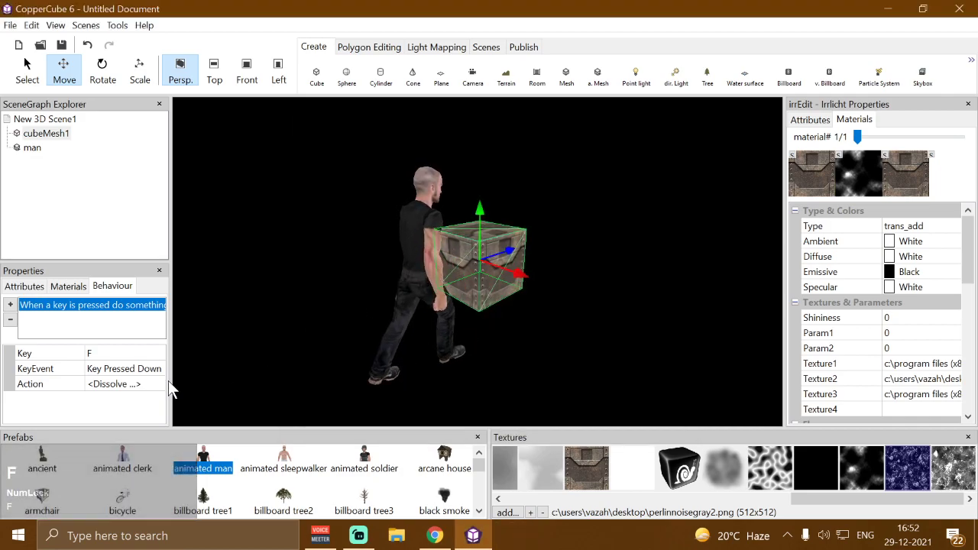
{"action": "left_click", "coordinate": [173, 385]}
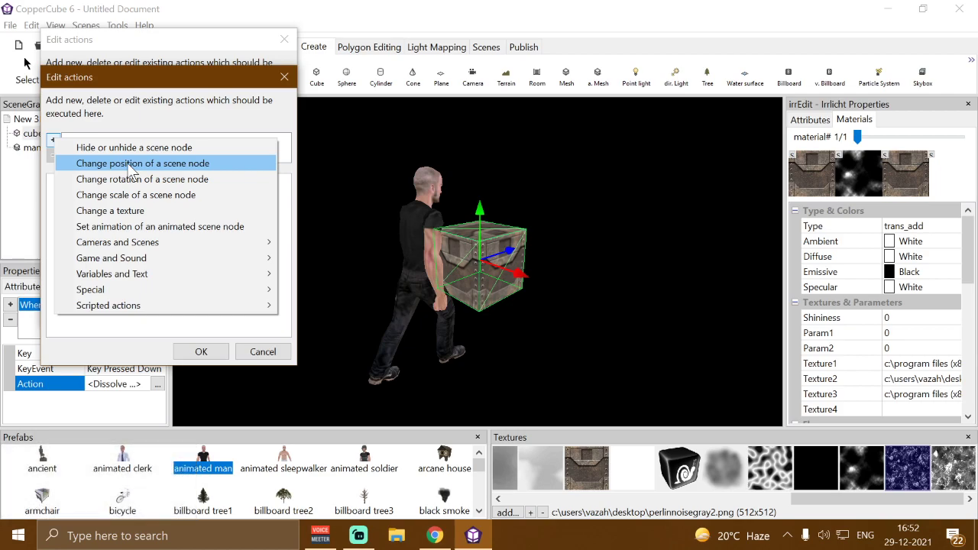
{"action": "left_click_drag", "start_coordinate": [146, 220], "coordinate": [122, 273]}
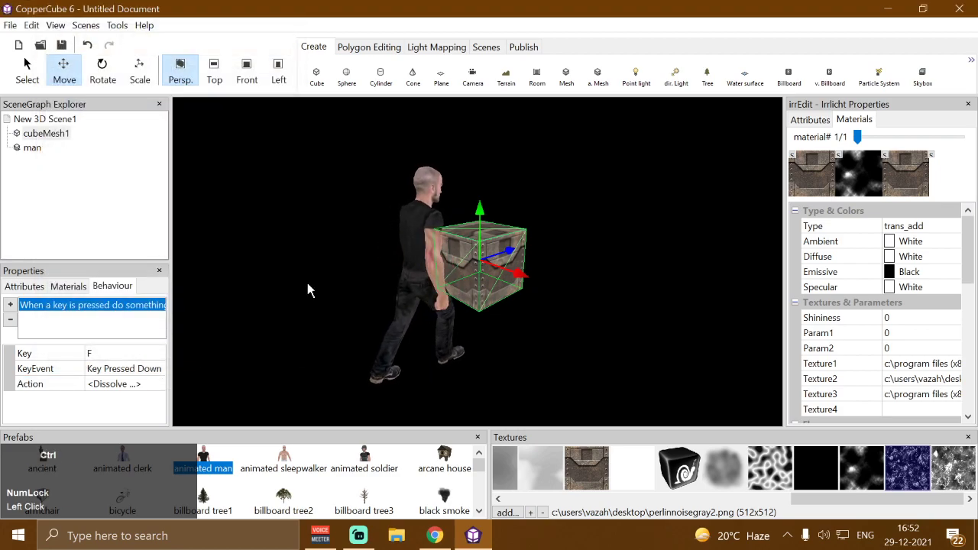
Step: Test-run to see the man dissolve while the cube switches texture, moving around with A
{"action": "key", "text": "ctrl+F10"}
{"action": "key", "text": "f"}
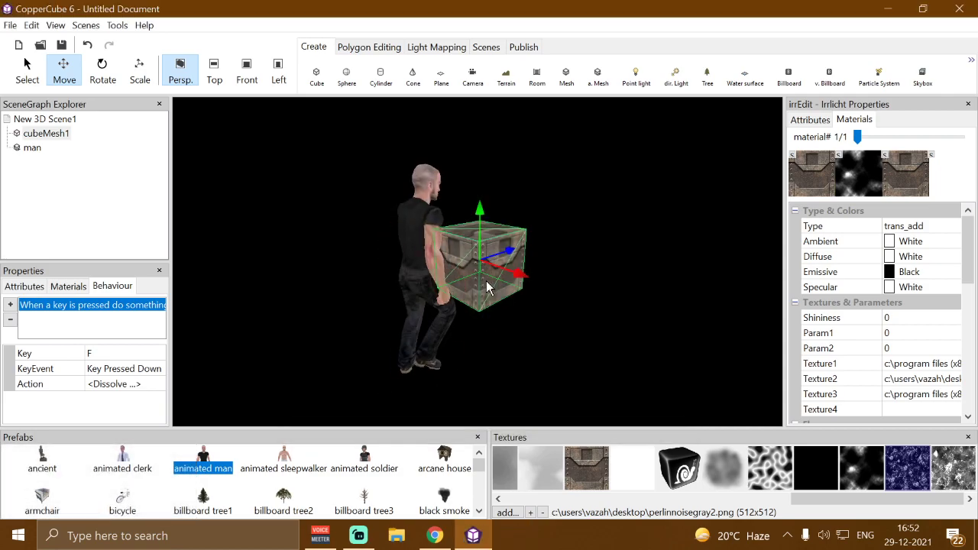
{"action": "left_click_drag", "start_coordinate": [562, 180], "coordinate": [566, 187]}
{"action": "key", "text": "a"}
{"action": "type", "text": "aaaAAAAA"}
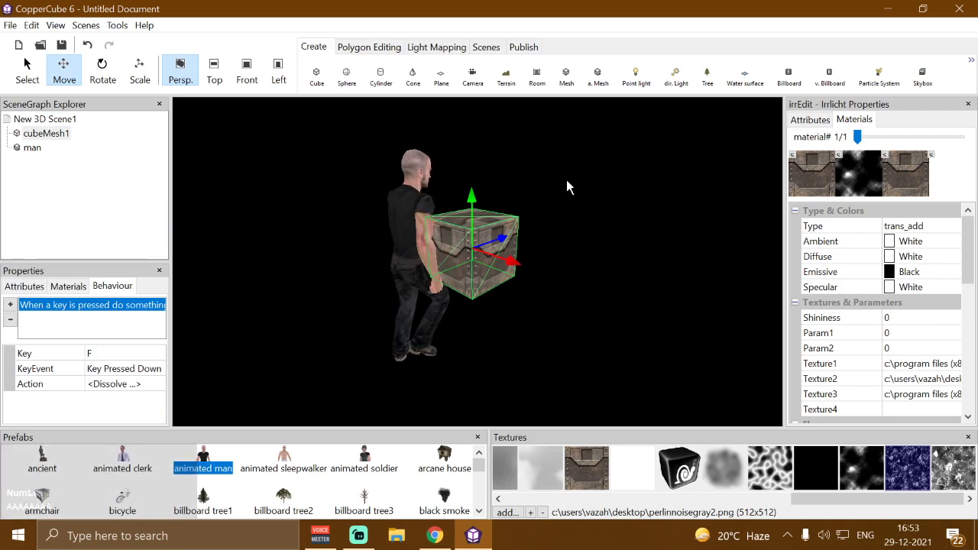